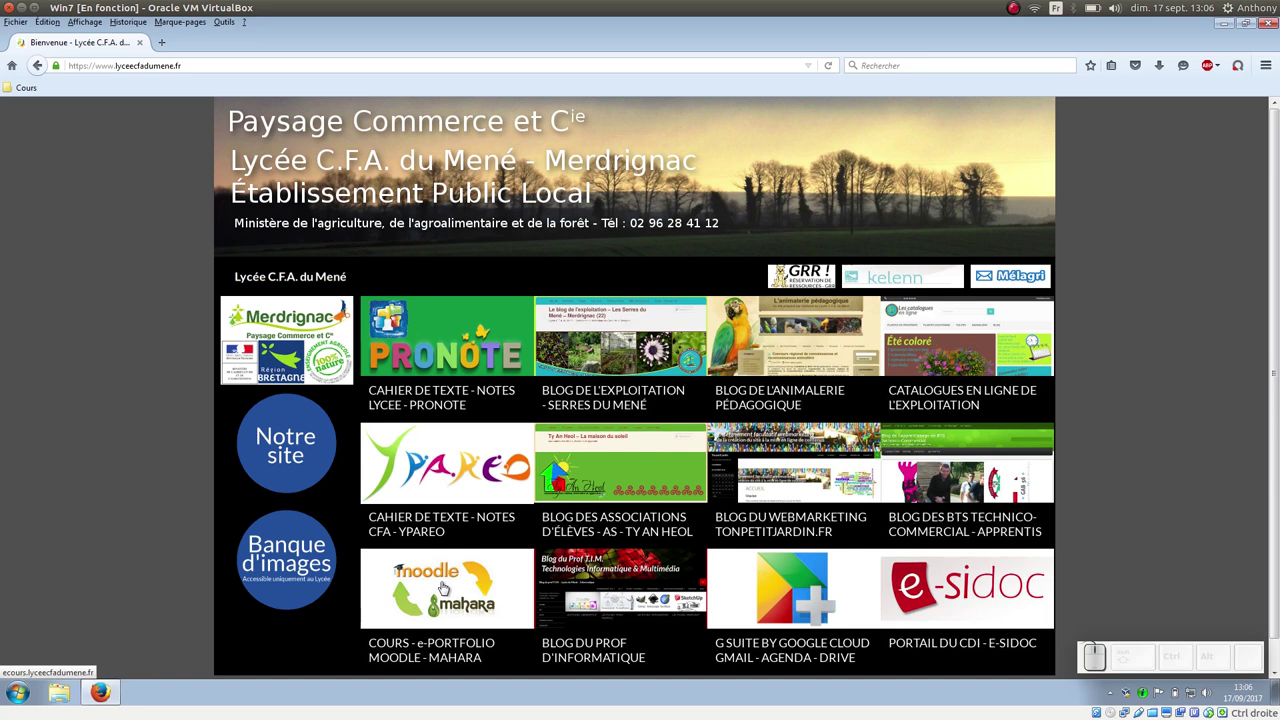
Step: Follow the eCours Moodle tile from the lycée homepage so the course site opens
left_click(443, 584)
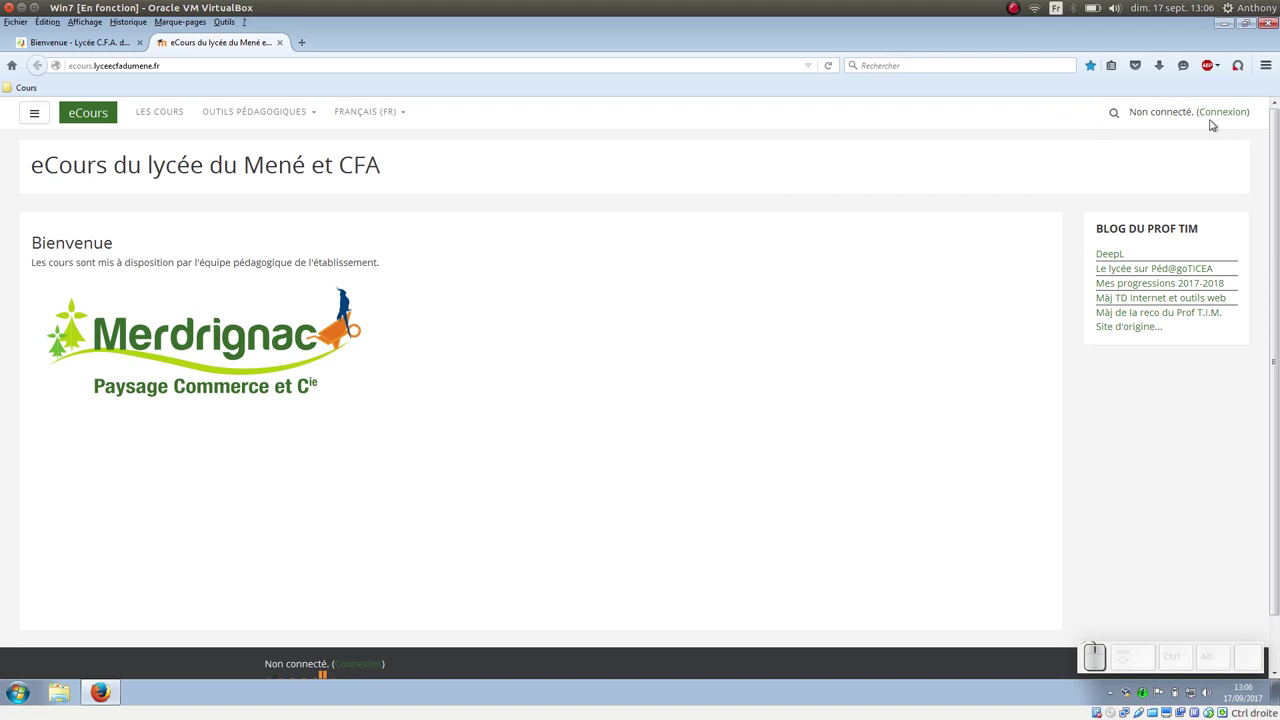
Step: Go to Connexion and fill in the student username and the 01/01/01 date-style password
left_click(1219, 118)
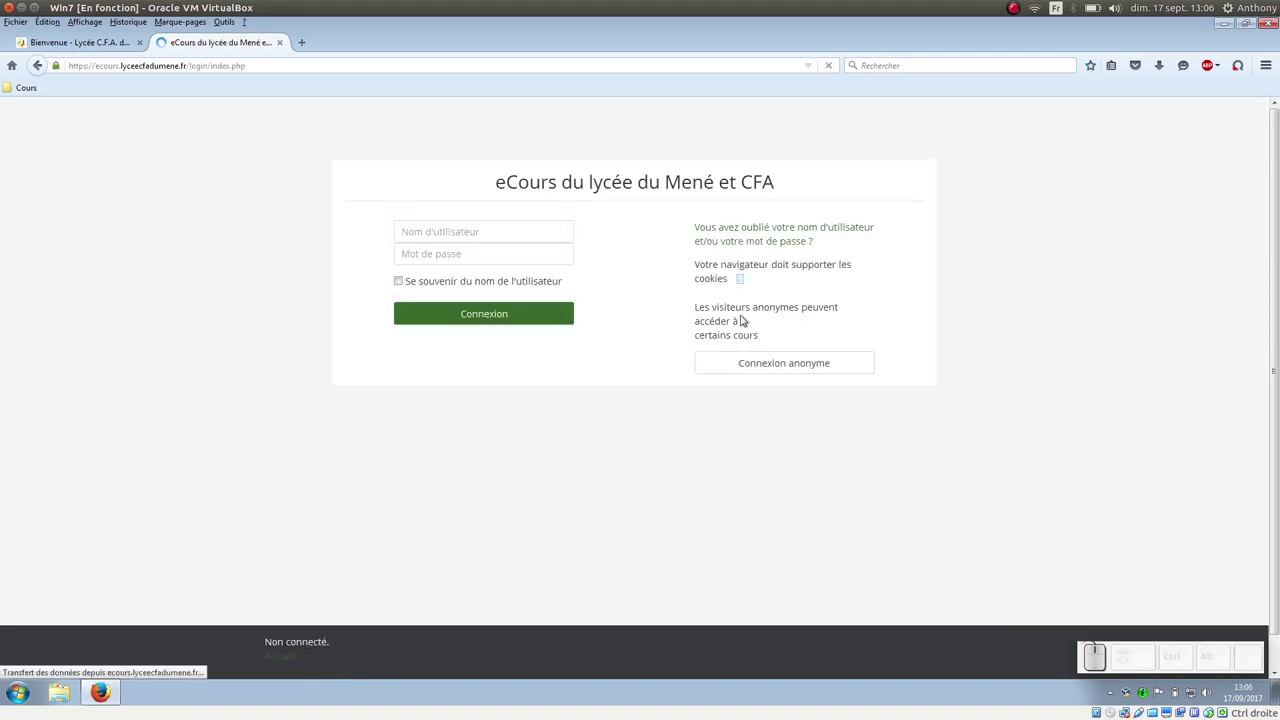
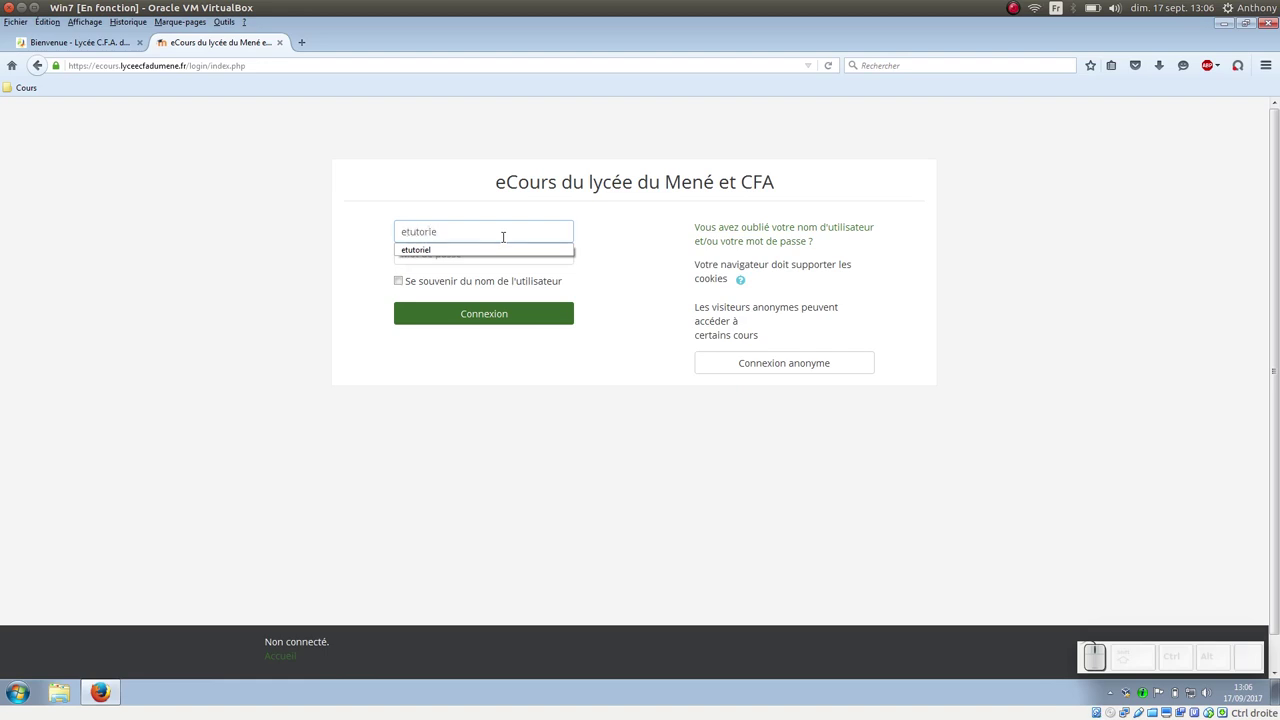
key("l")
key("Tab")
key("KP_0")
key("KP_1")
key("KP_Divide")
key("KP_0")
key("KP_1")
key("KP_Divide")
key("KP_0")
key("KP_1")
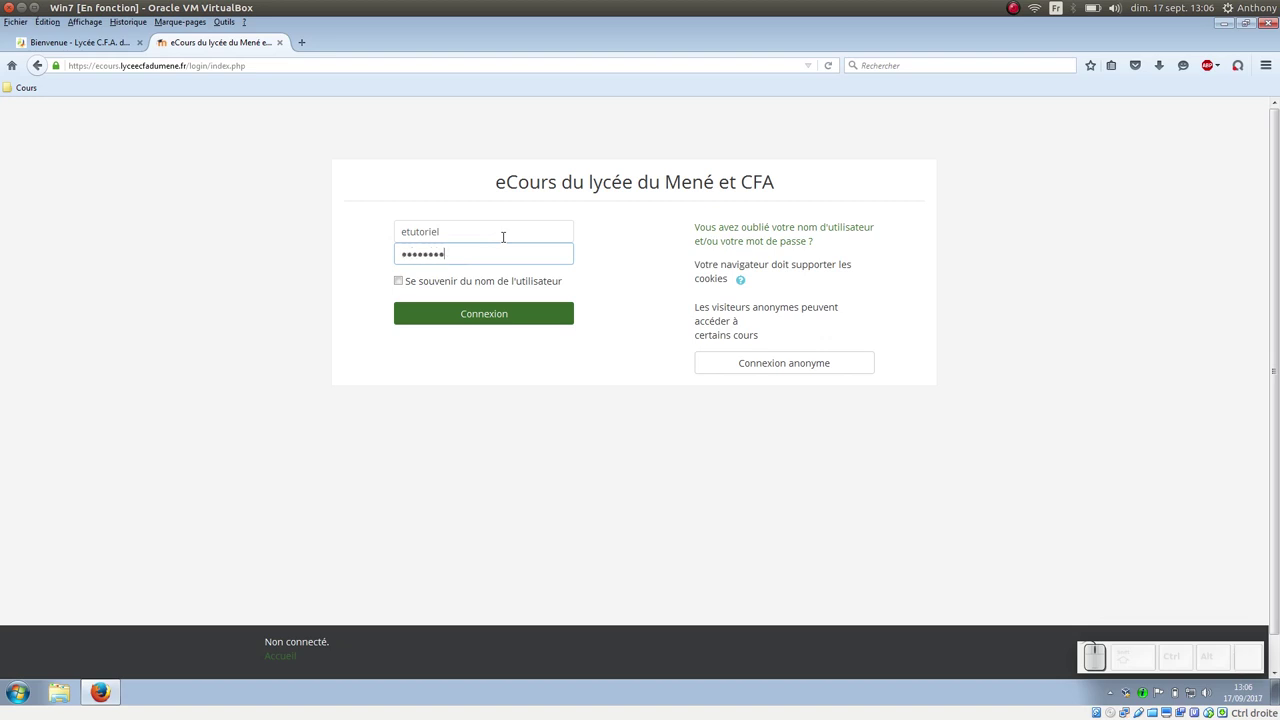
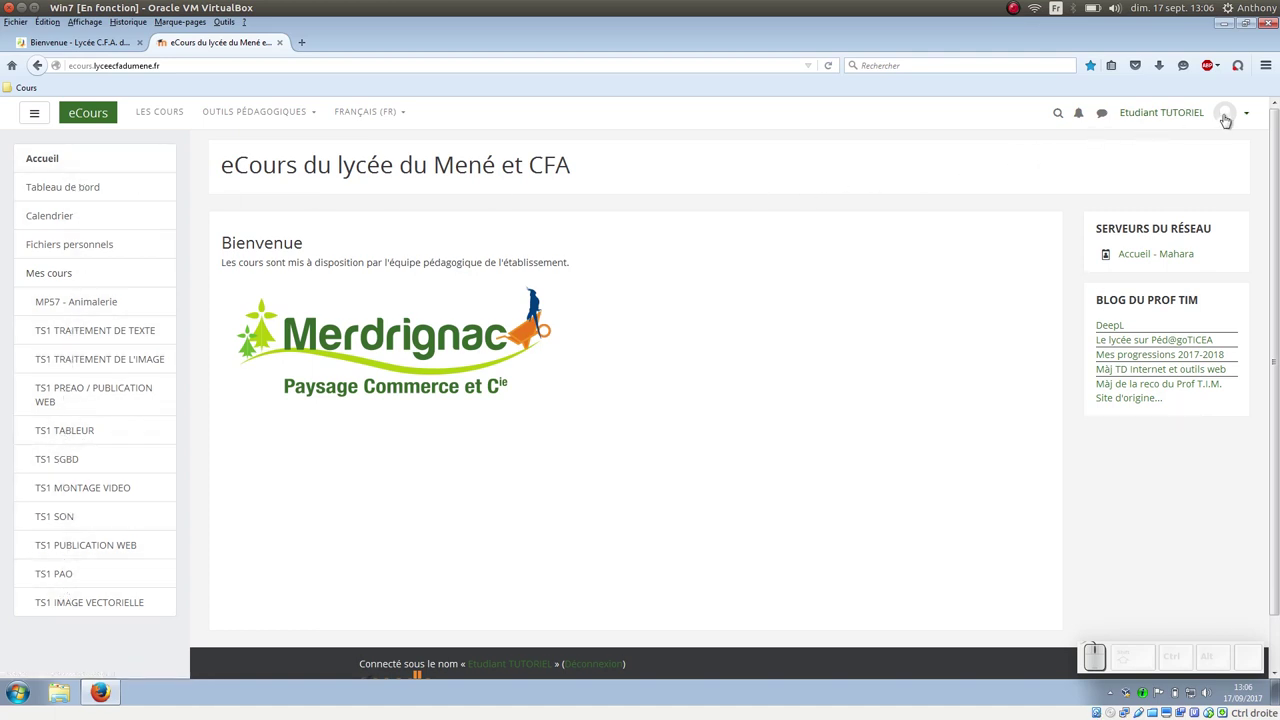
Step: Show the account user menu on the eCours home page, then close it again
left_click(1246, 121)
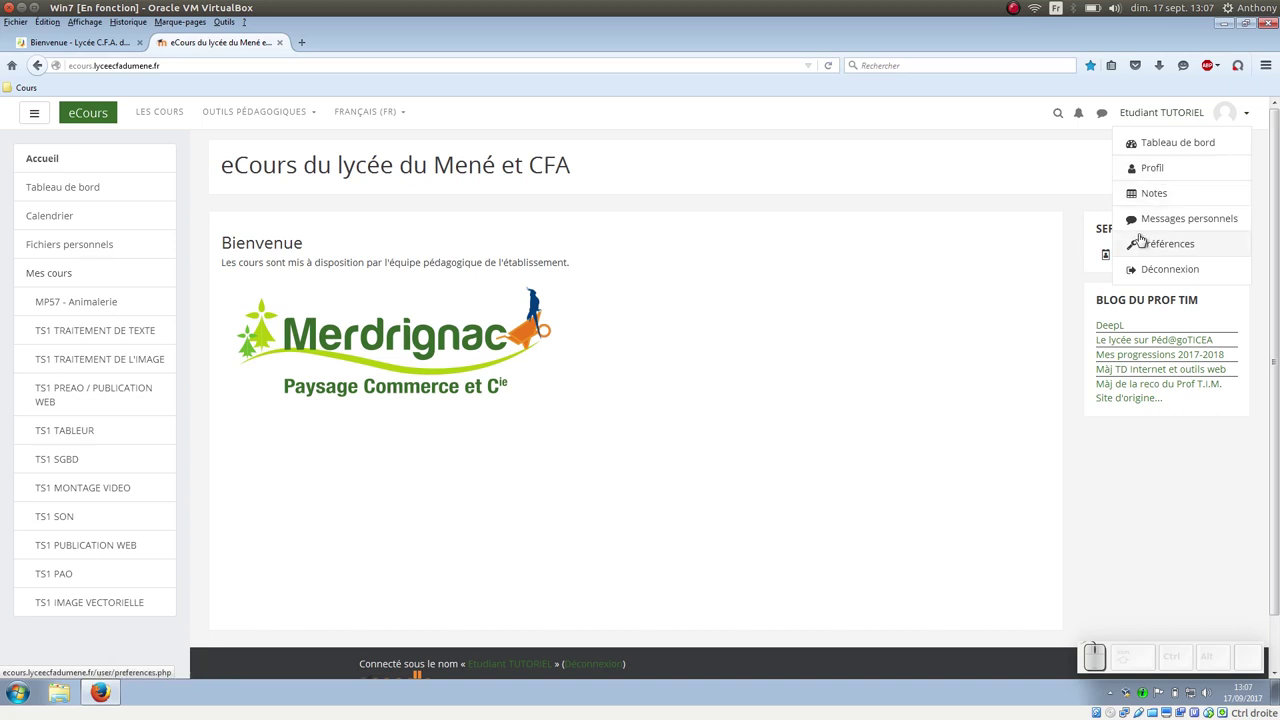
left_click(194, 166)
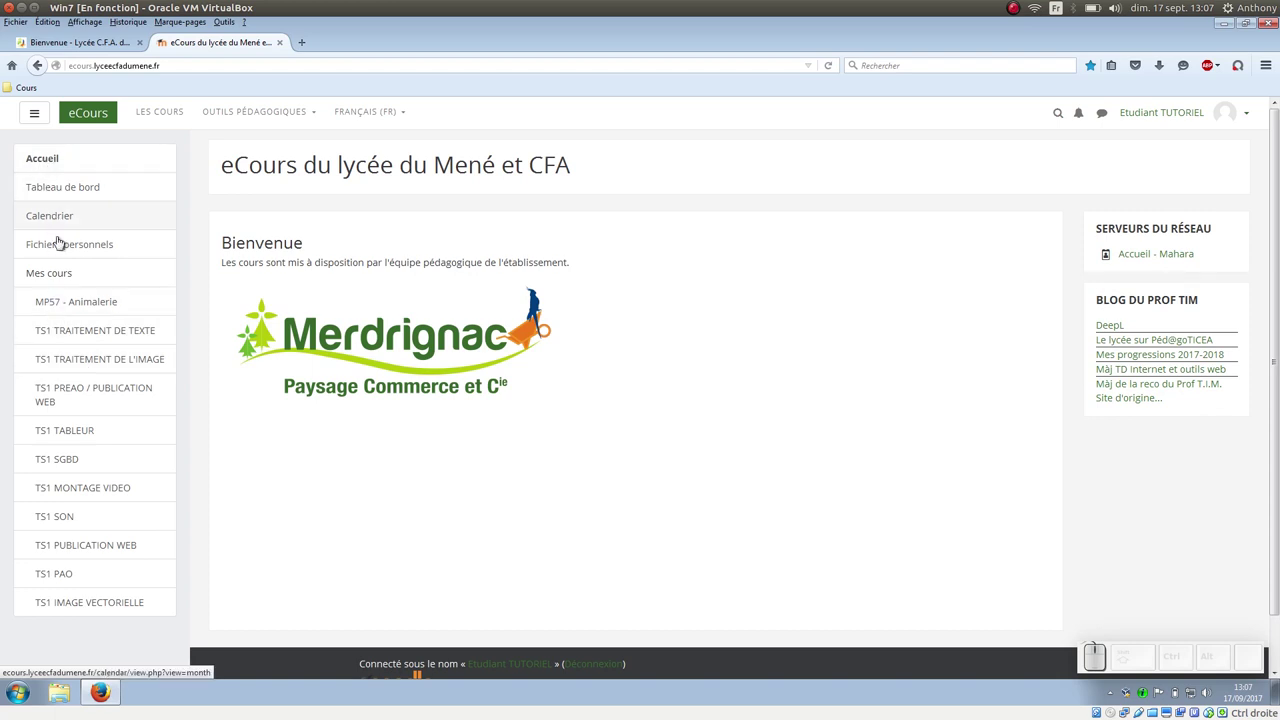
Step: Enter the TS1 TRAITEMENT DE TEXTE course and toggle the navigation drawer closed
left_click(68, 331)
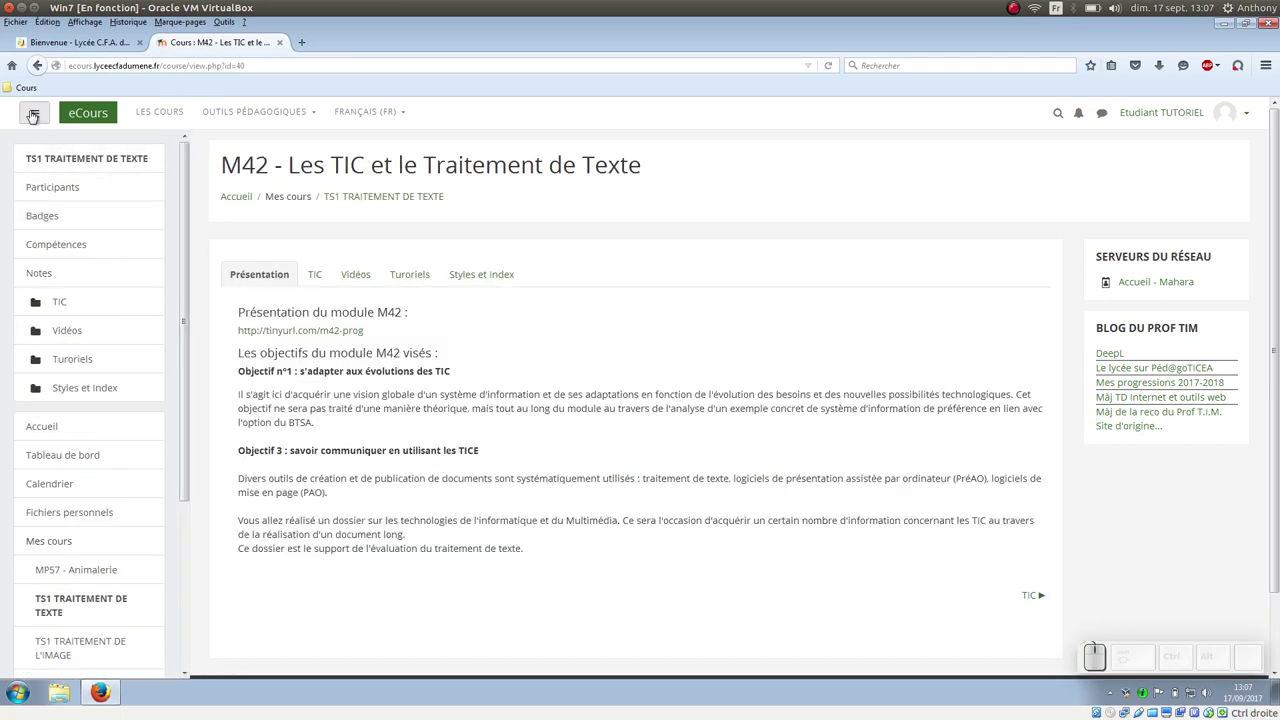
left_click(32, 113)
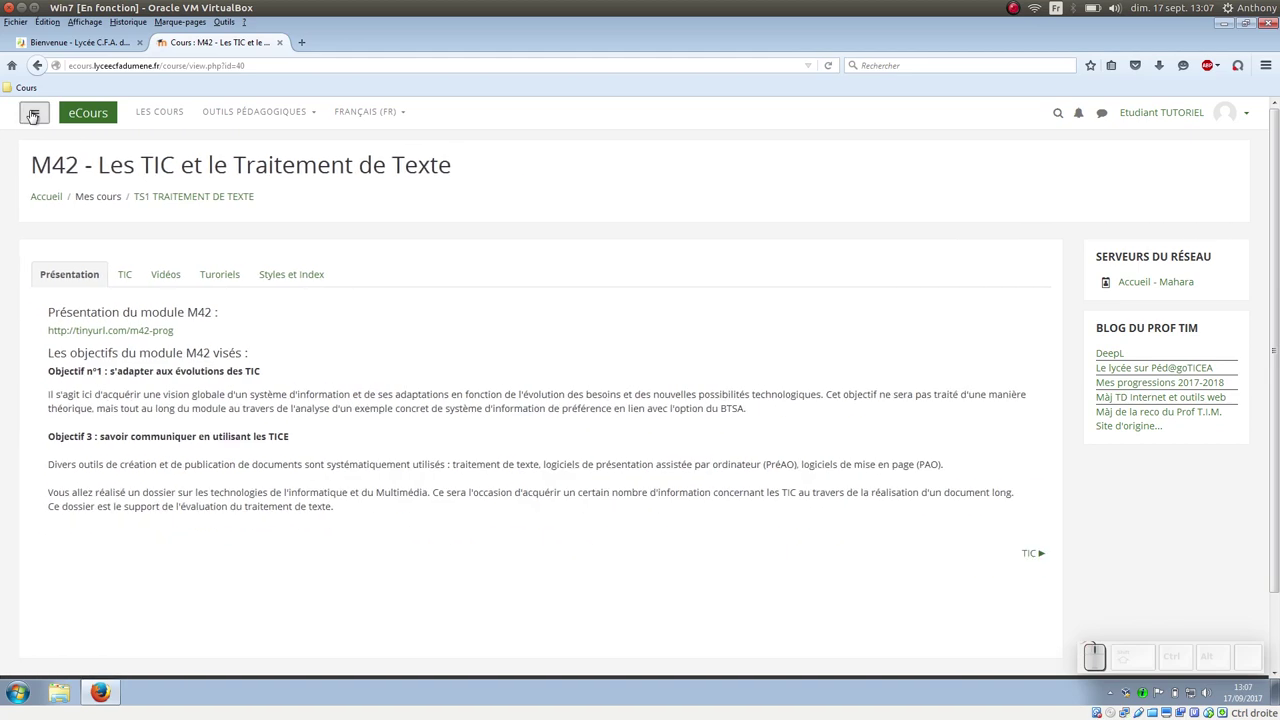
left_click(32, 113)
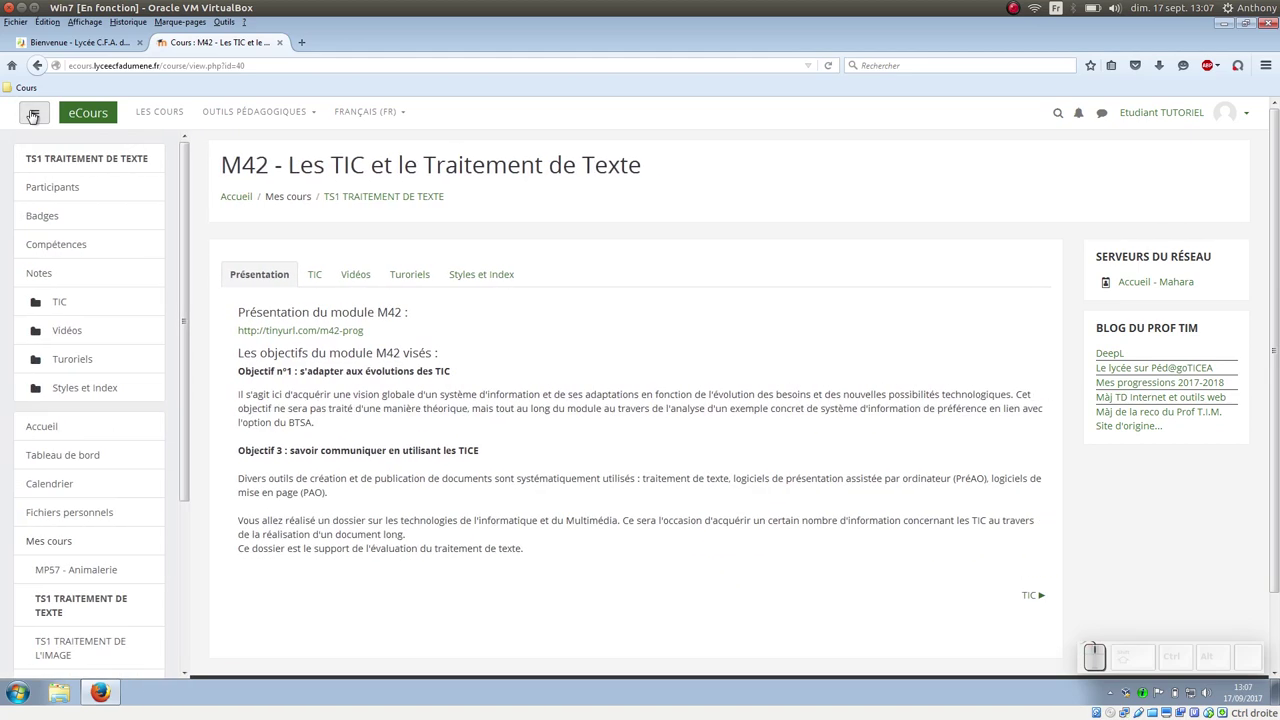
left_click(32, 113)
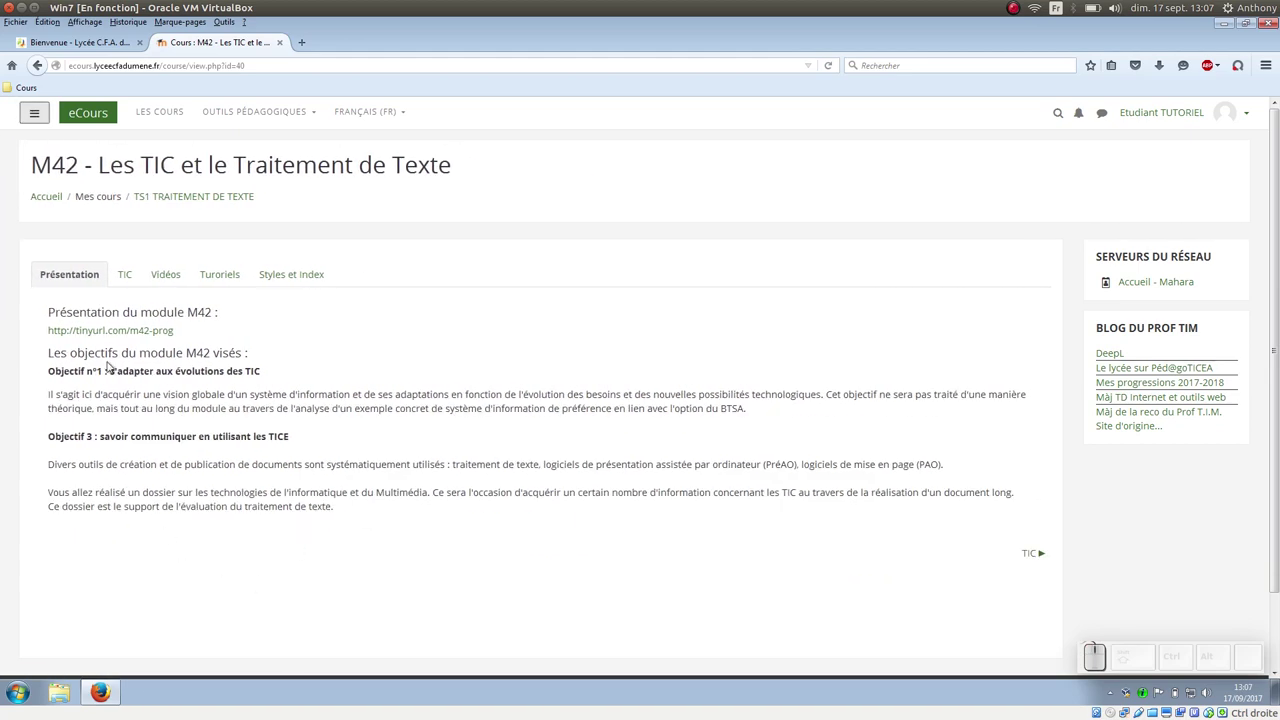
Step: Switch to the TIC section and scroll to the grille du dossier links
left_click(128, 274)
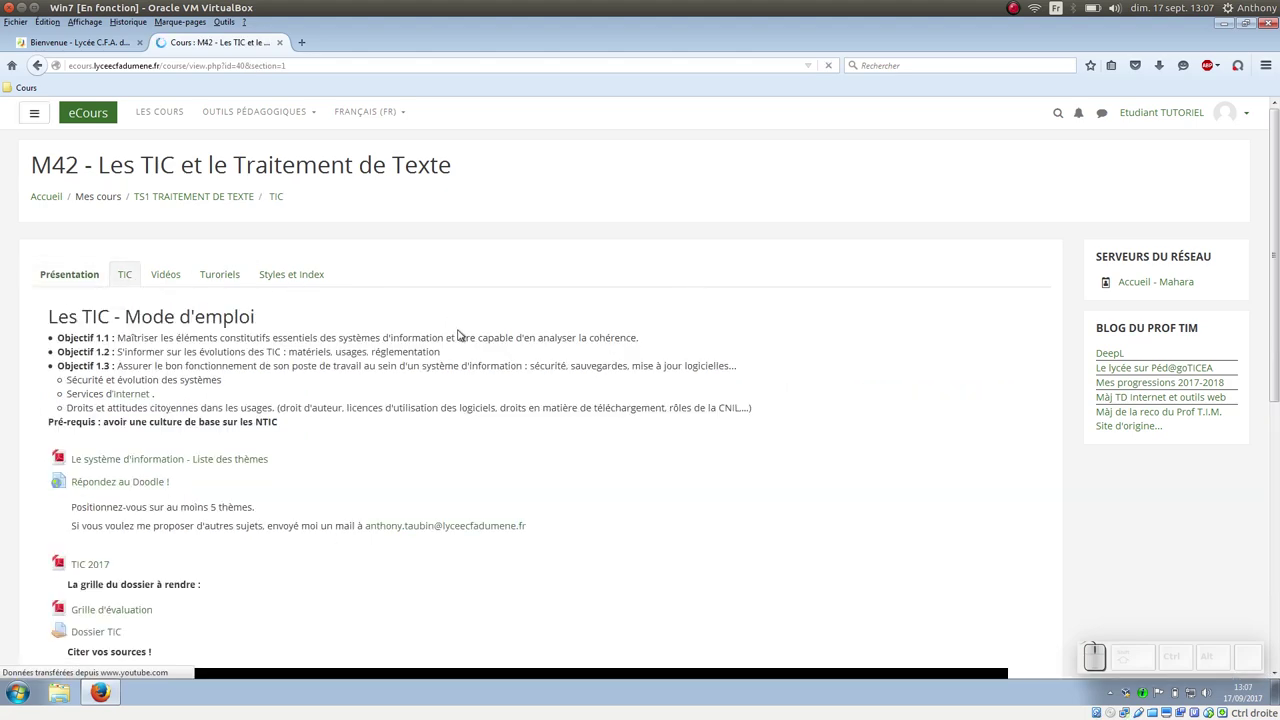
scroll("down", 3)
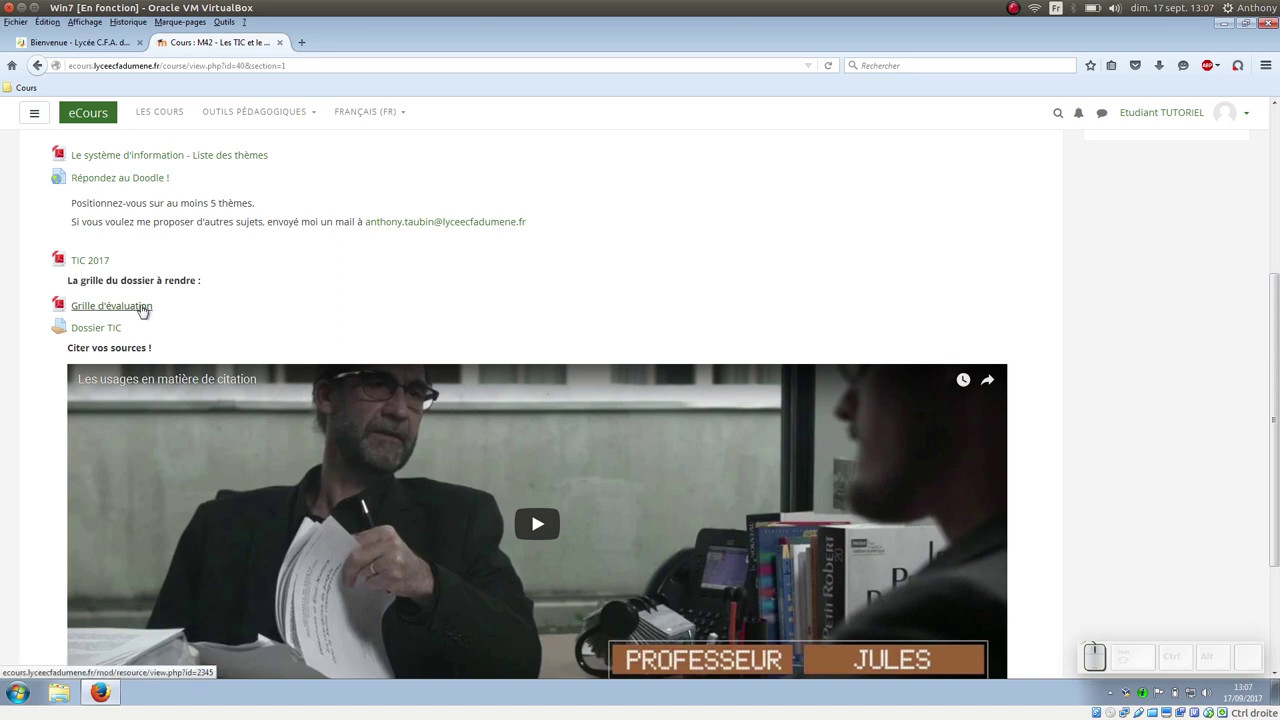
Step: Request the Grille d'évaluation PDF and choose Enregistrer le fichier
right_click(143, 308)
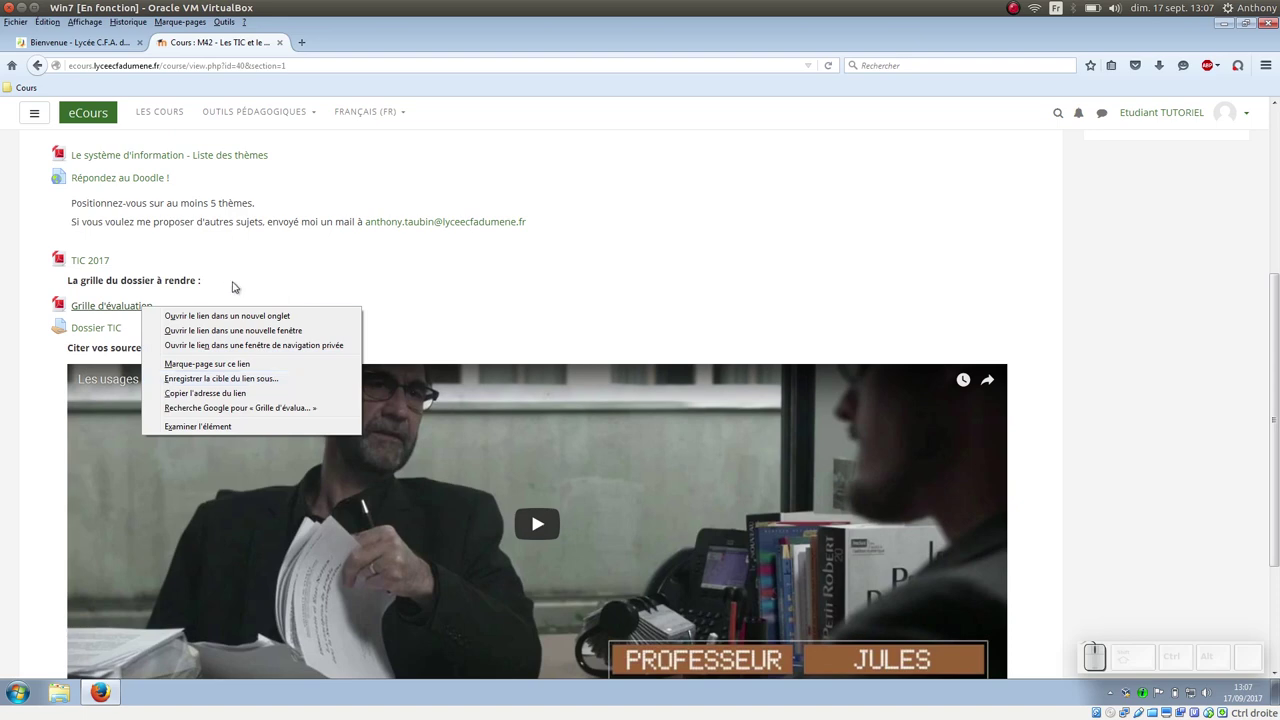
left_click(235, 285)
left_click(132, 305)
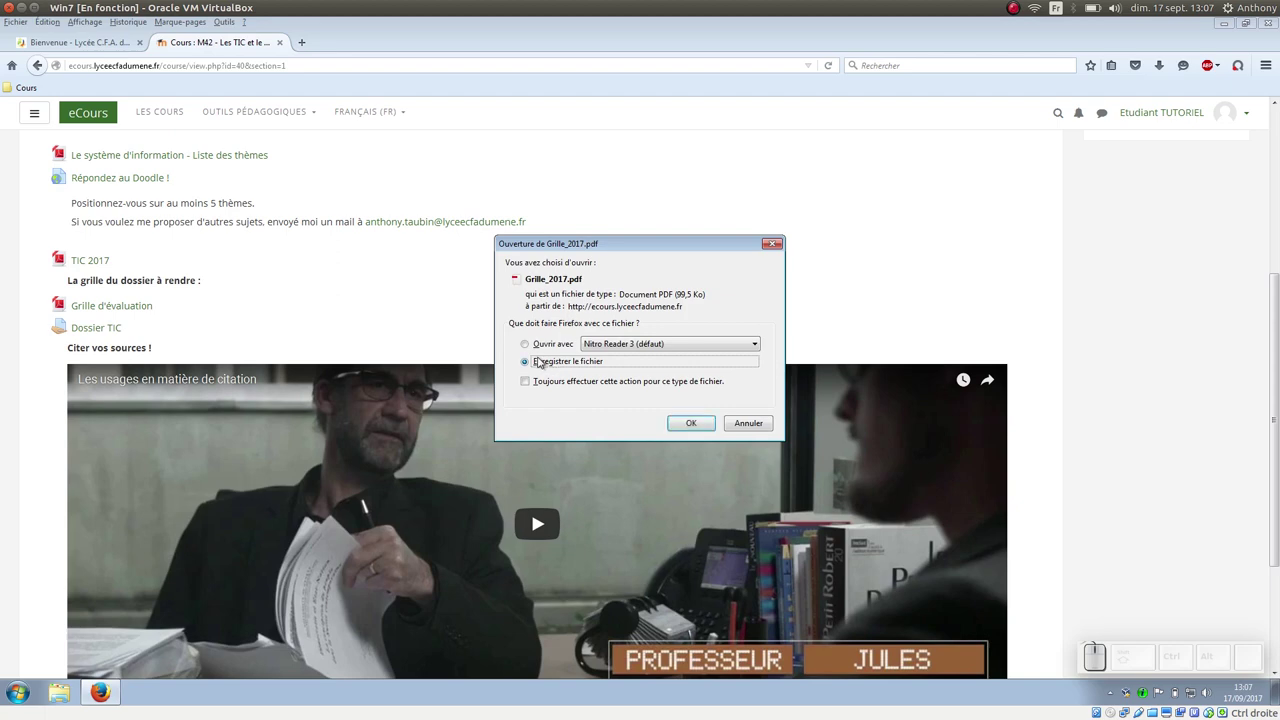
left_click(696, 426)
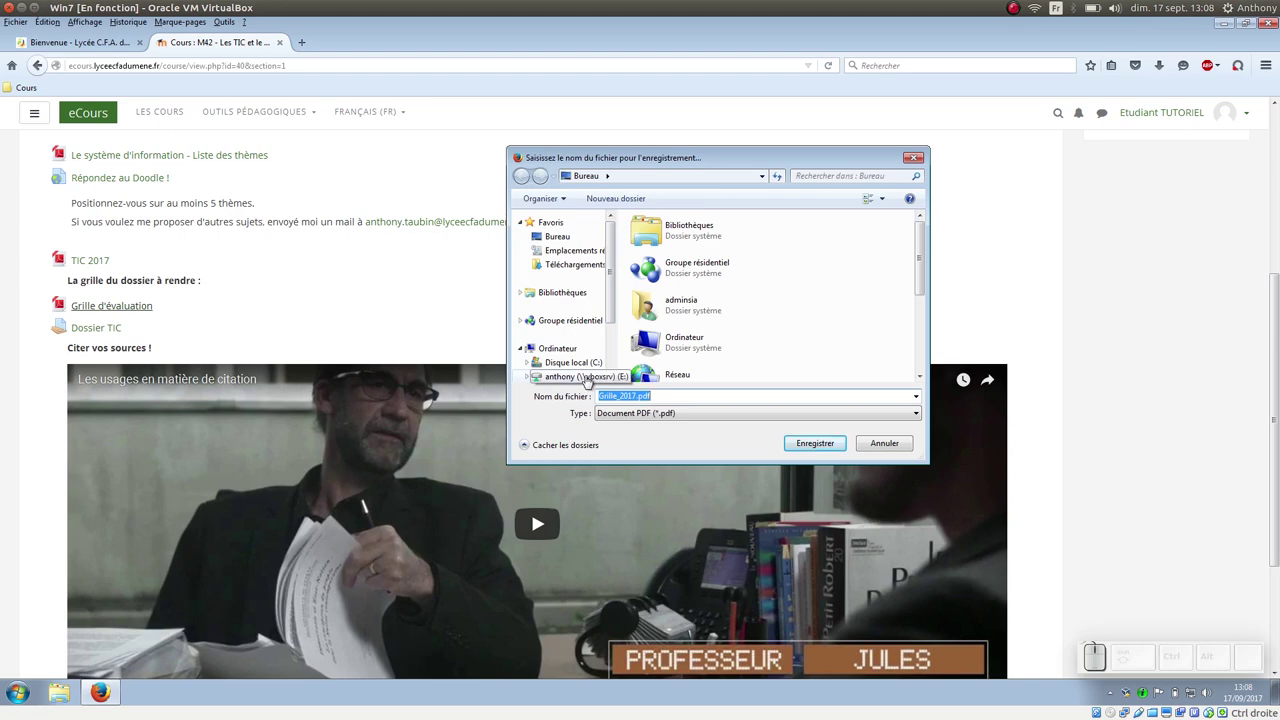
Step: Save Grille_2017.pdf onto the E: shared network drive
left_click(562, 378)
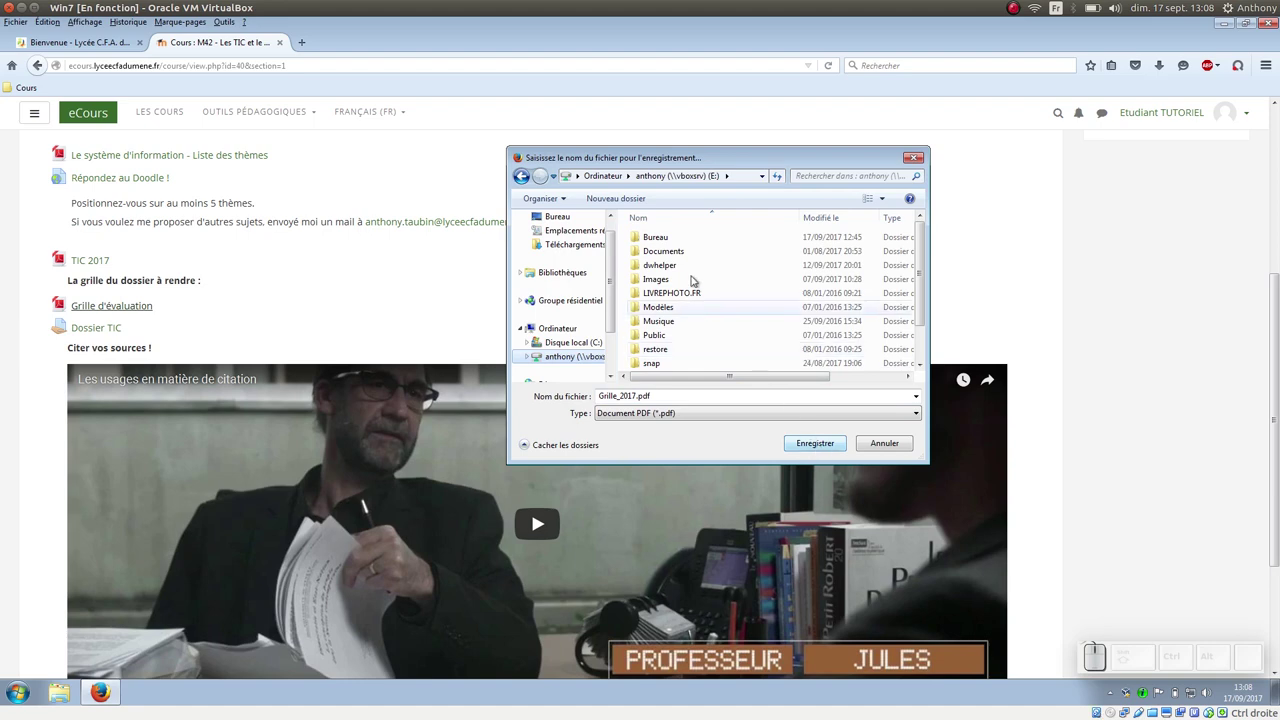
left_click(665, 242)
left_click(832, 446)
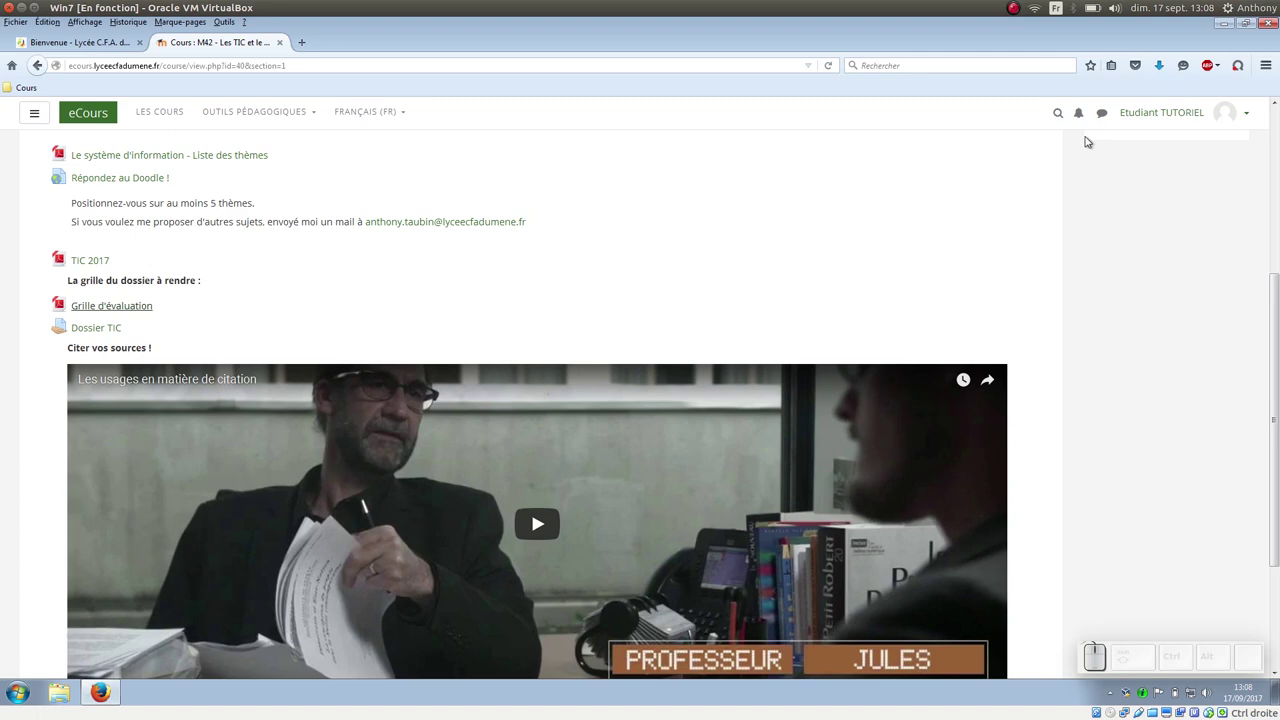
left_click(1167, 68)
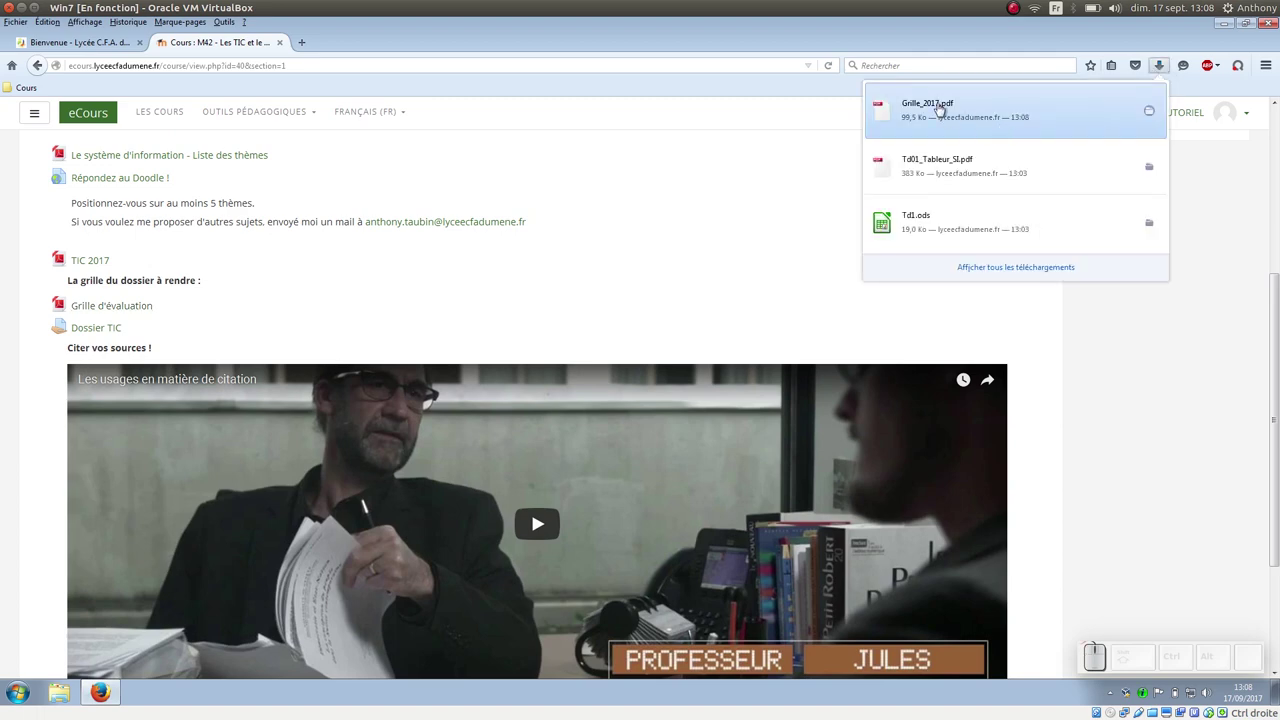
left_click(946, 102)
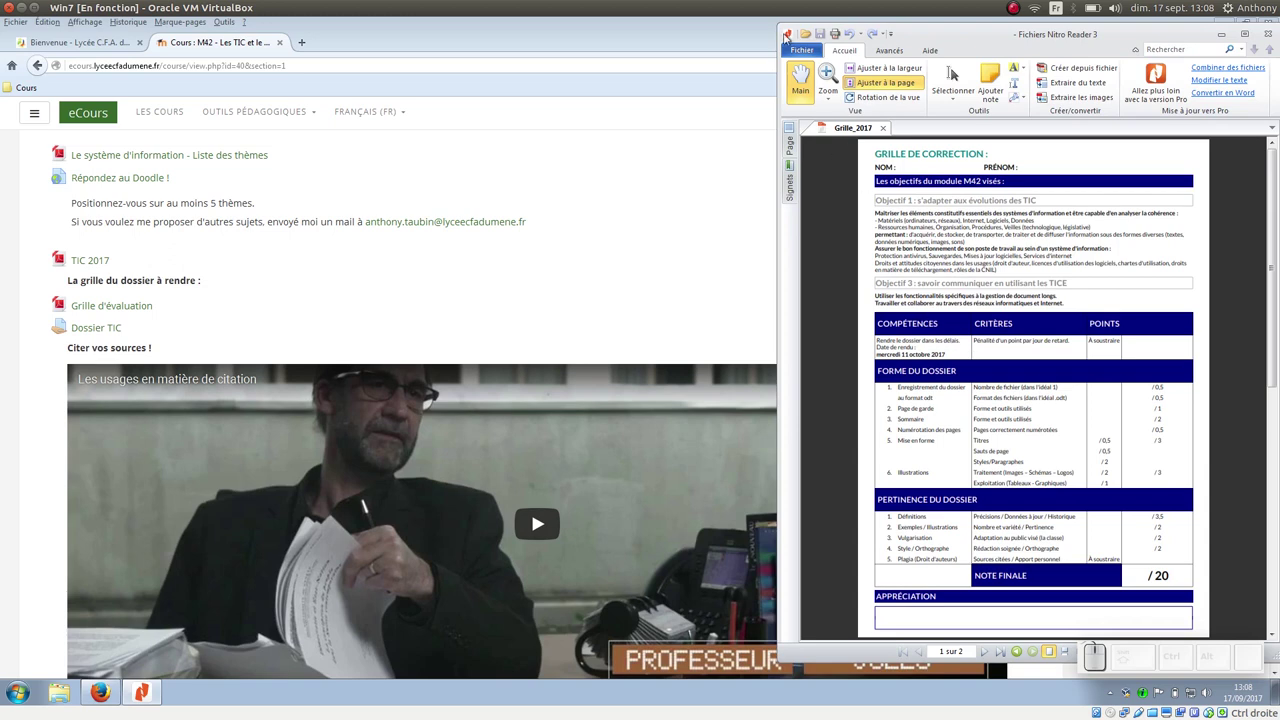
left_click(1273, 35)
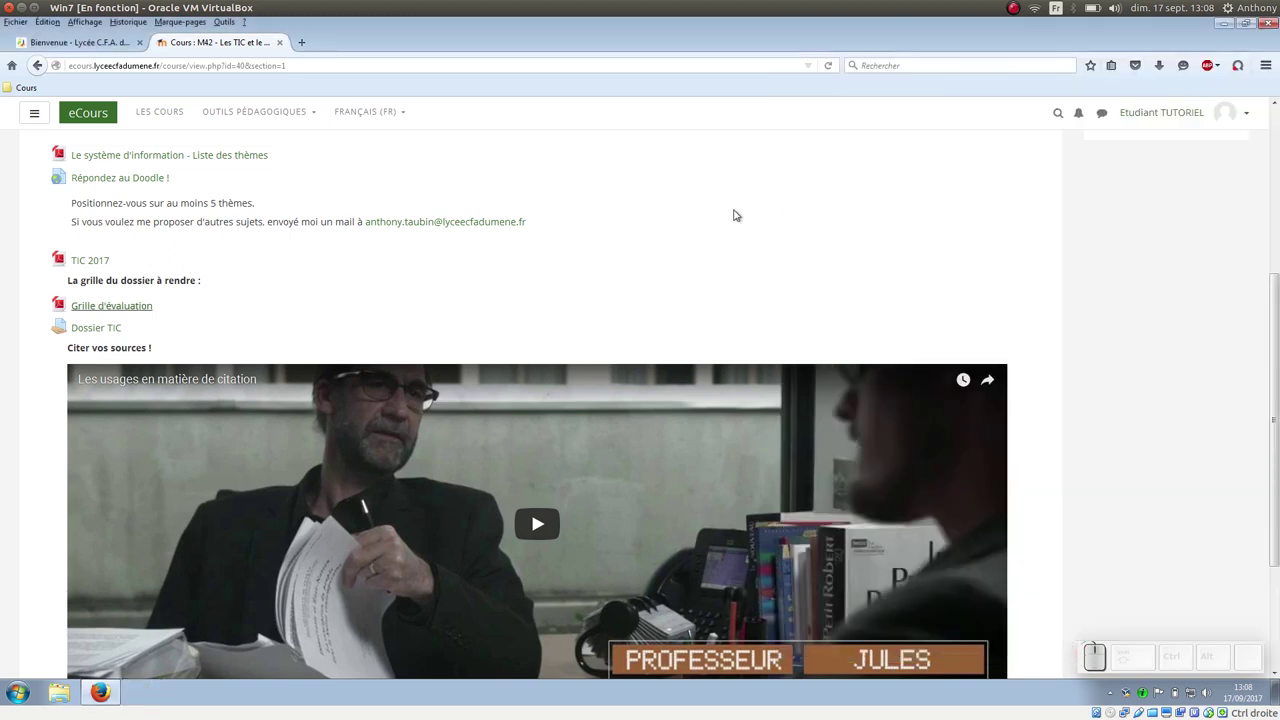
Step: Enter the Dossier TIC assignment and start adding a submission
left_click(567, 168)
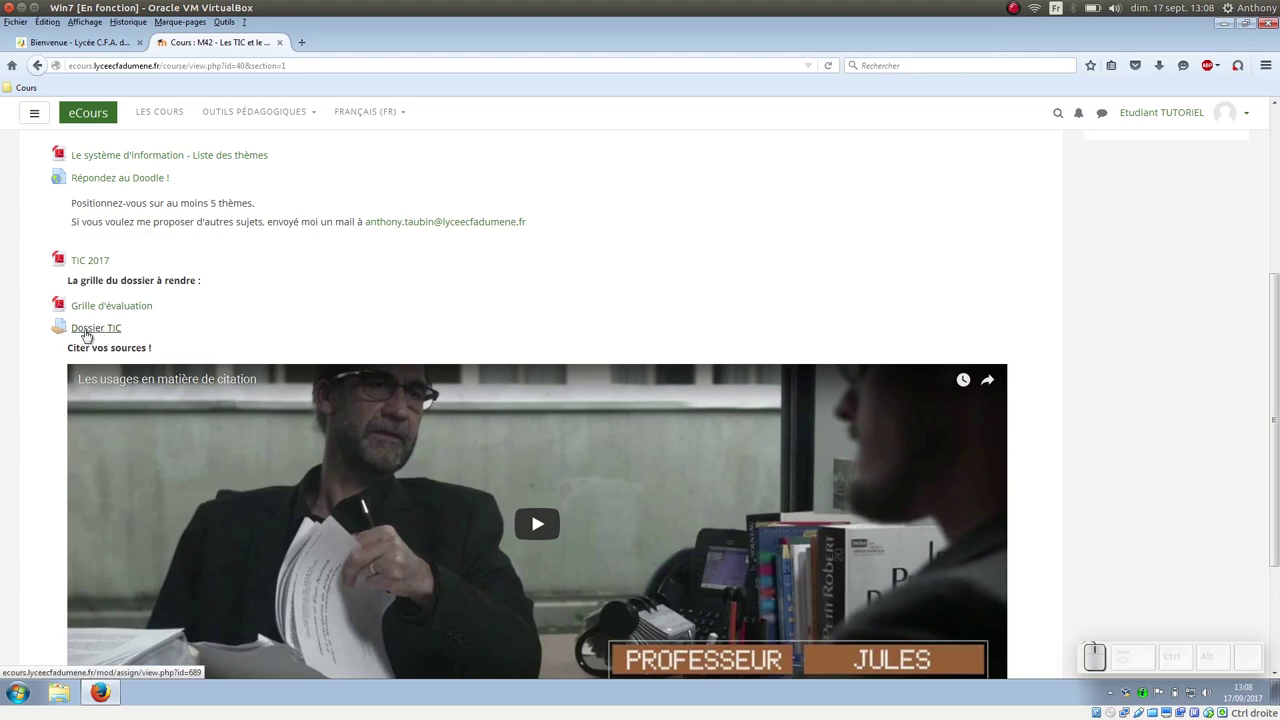
left_click(89, 332)
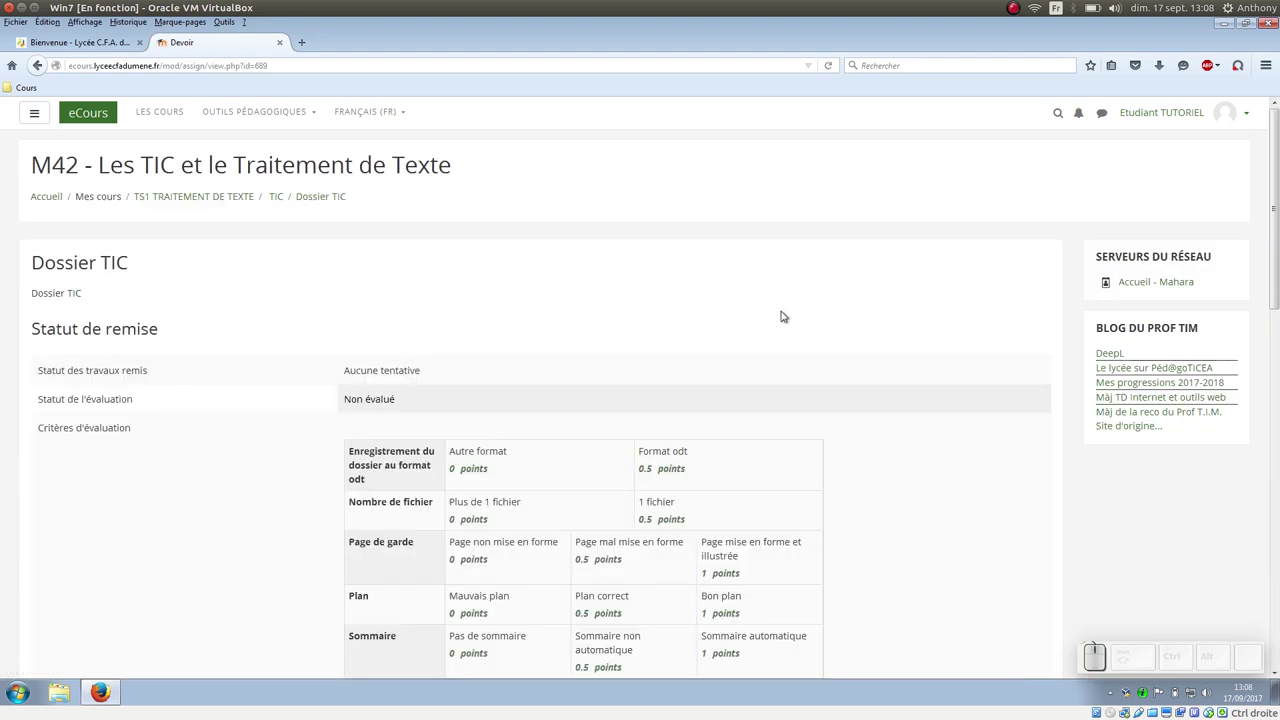
scroll("down", 3)
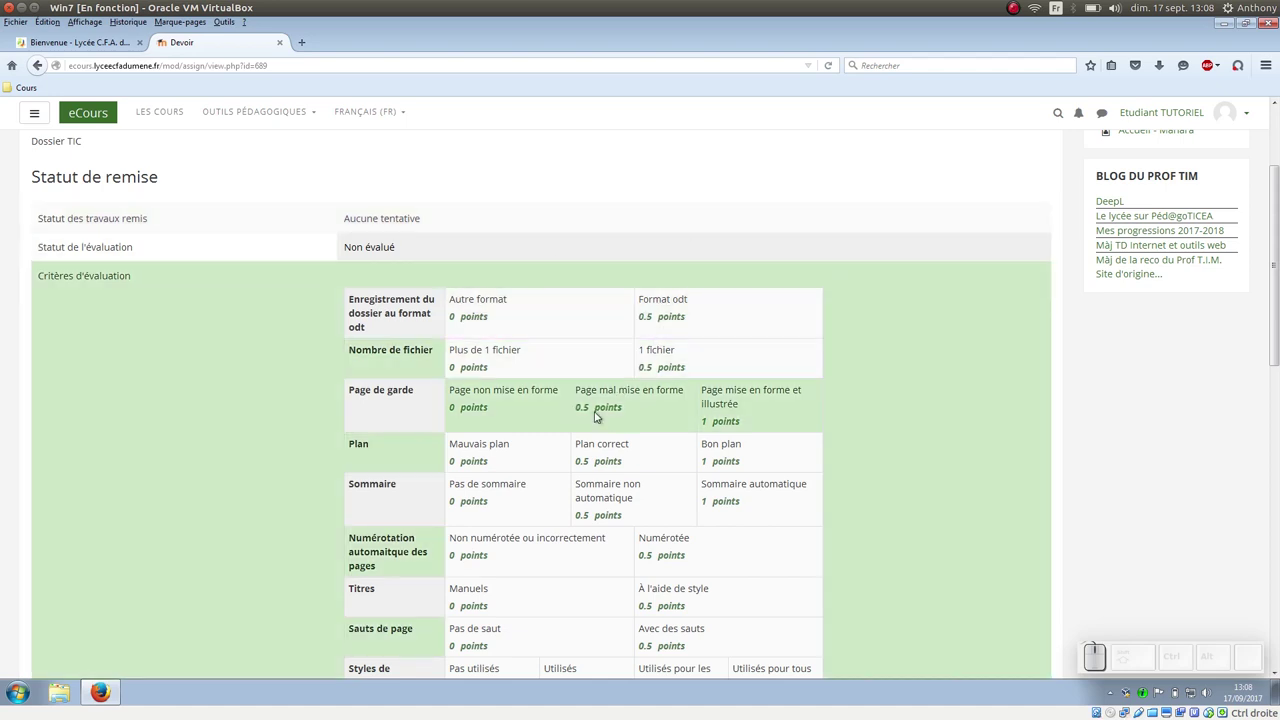
scroll("down", 3)
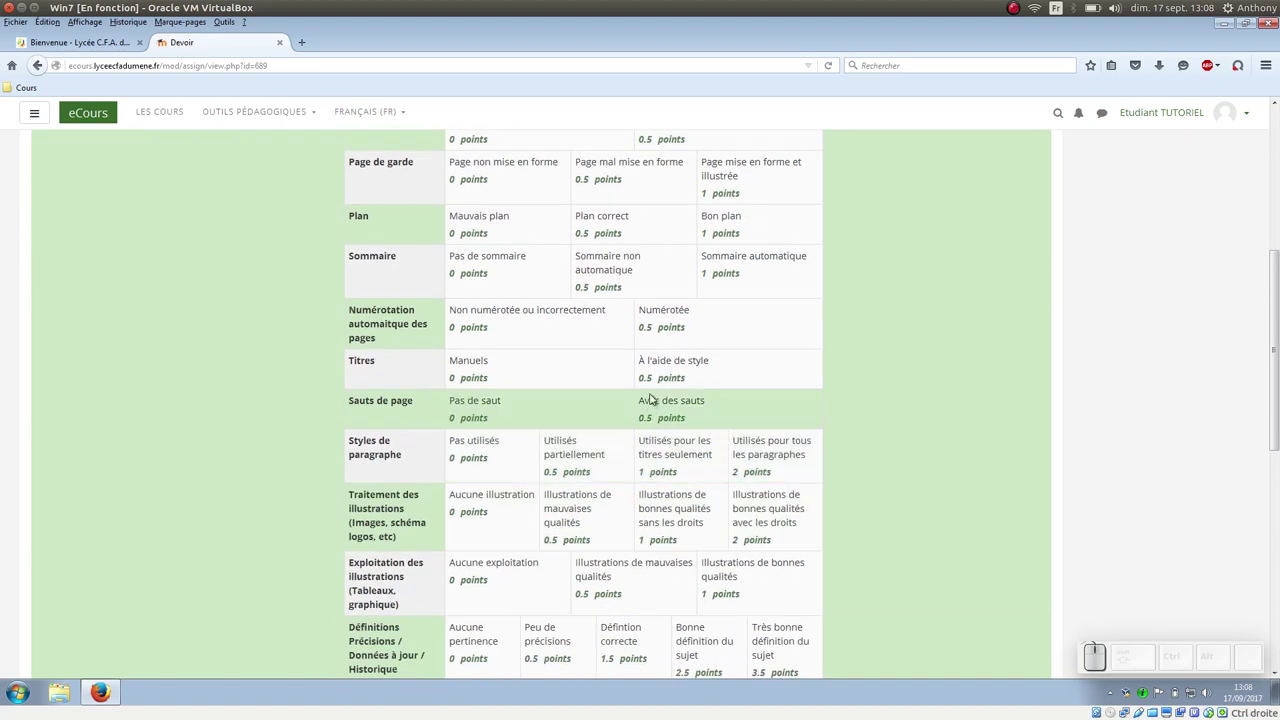
scroll("down", 3)
scroll("down", 3)
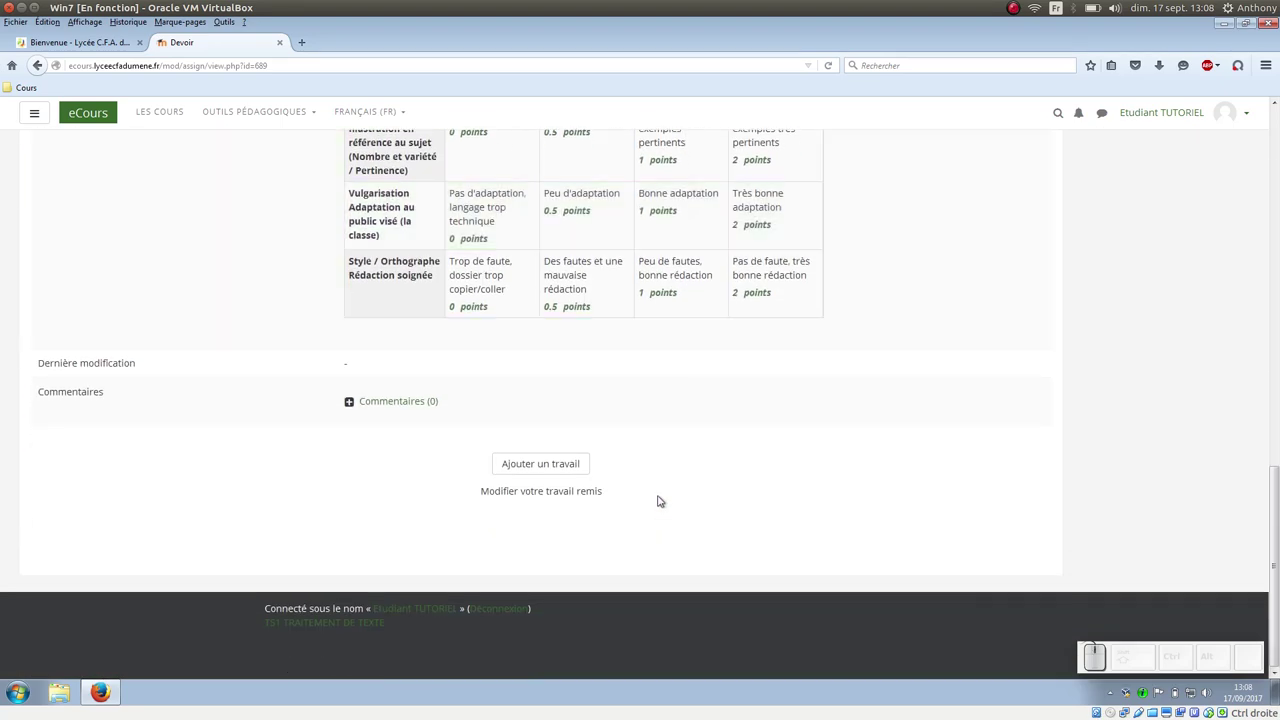
left_click(532, 465)
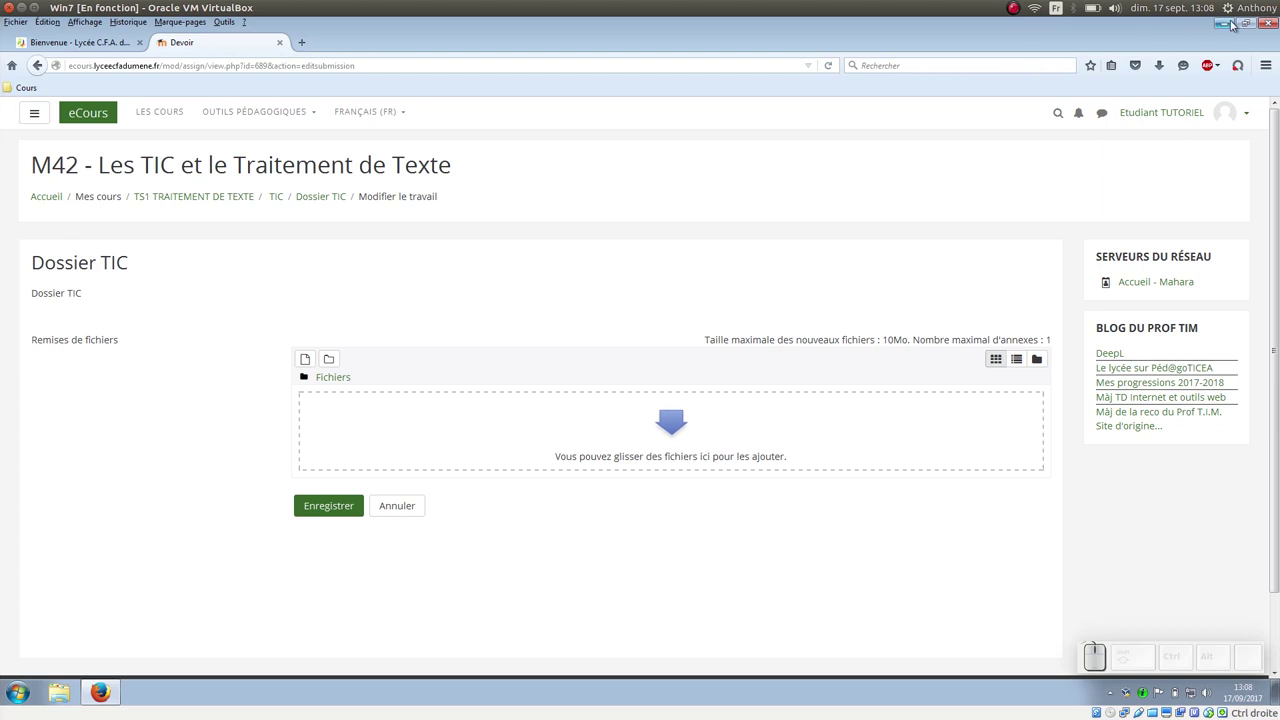
Step: Uncover the desktop and drop Td01_Tableur_SI.pdf into the submission's Fichiers zone
left_click(1250, 26)
left_click_drag(862, 144, 722, 298)
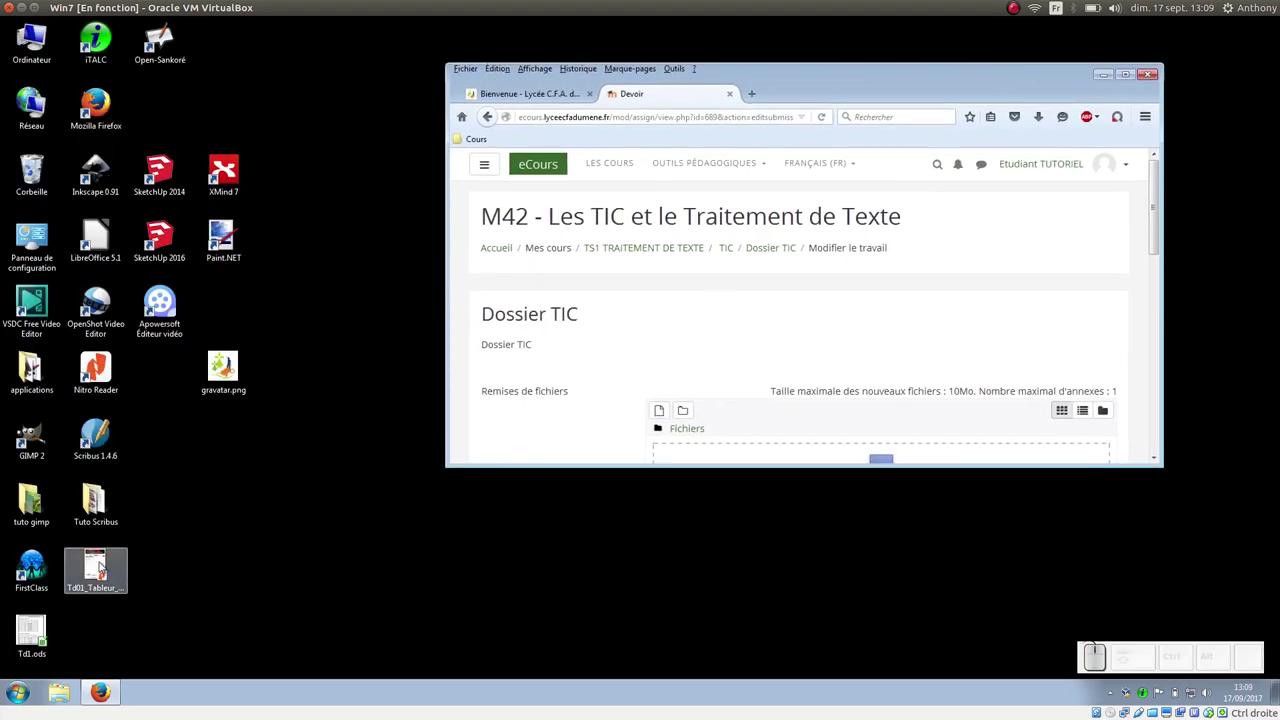
left_click_drag(101, 562, 734, 445)
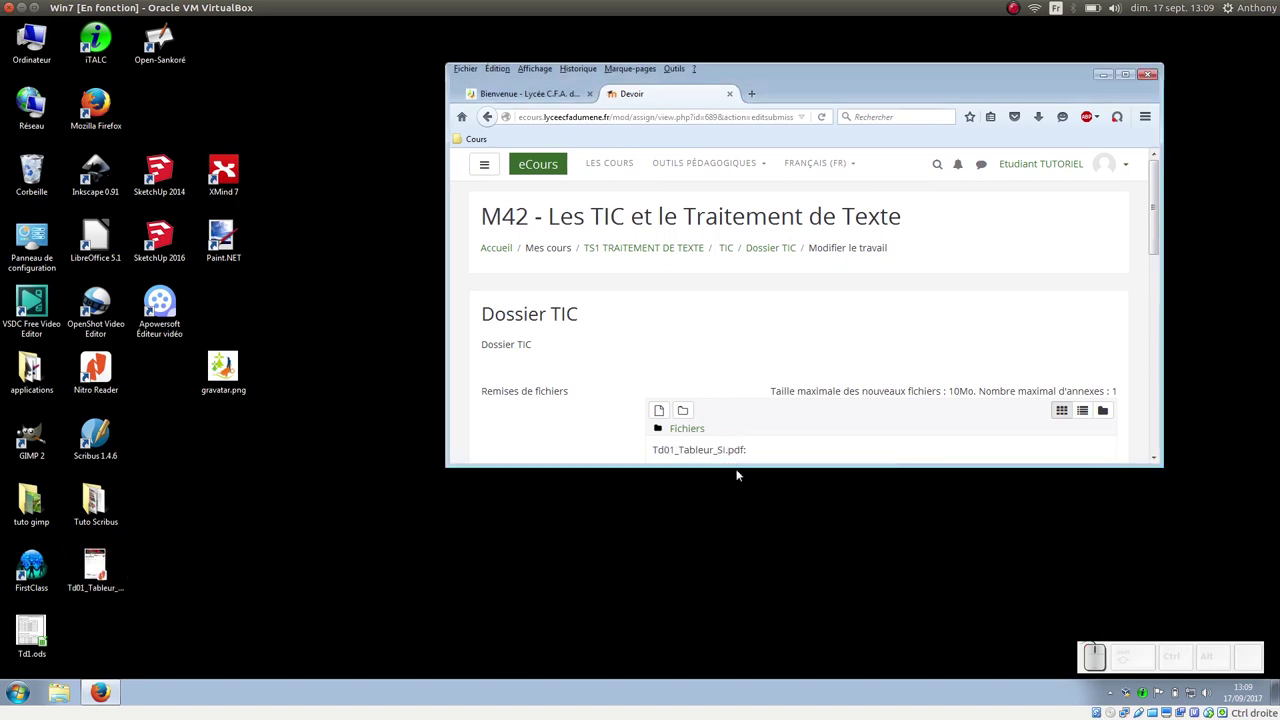
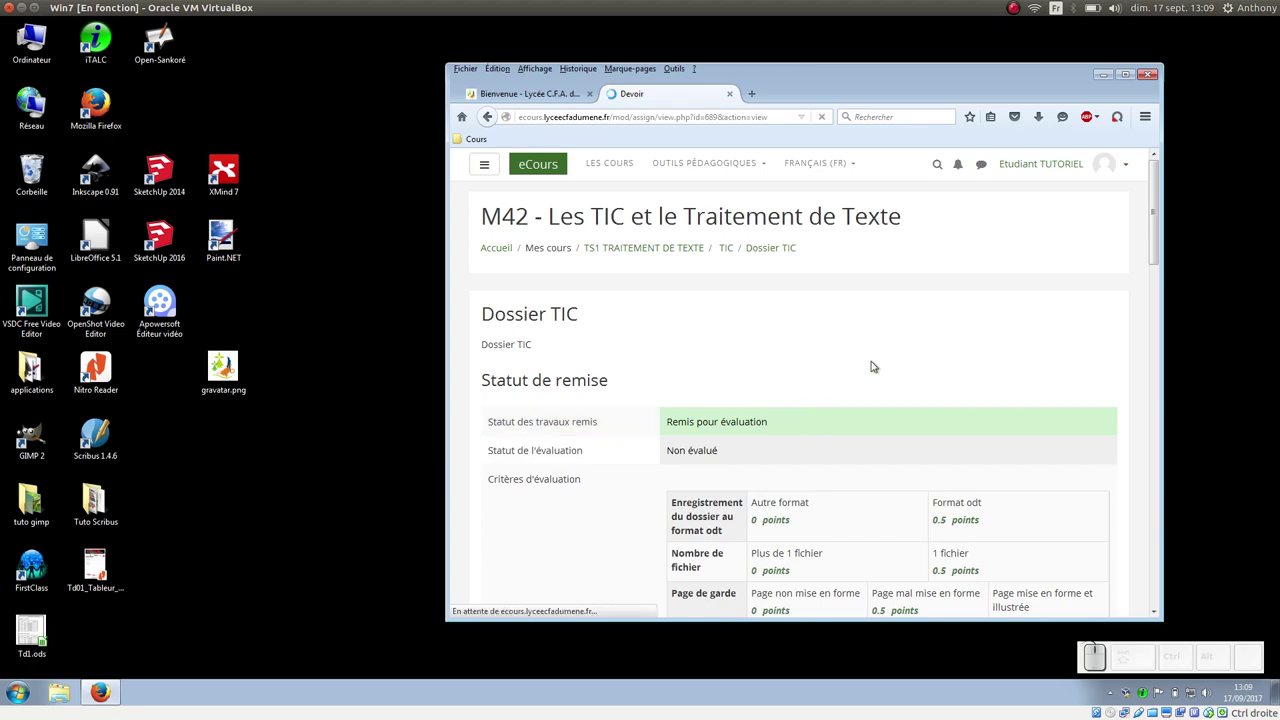
scroll("down", 3)
scroll("down", 3)
scroll("down", 3)
scroll("up", 3)
scroll("up", 3)
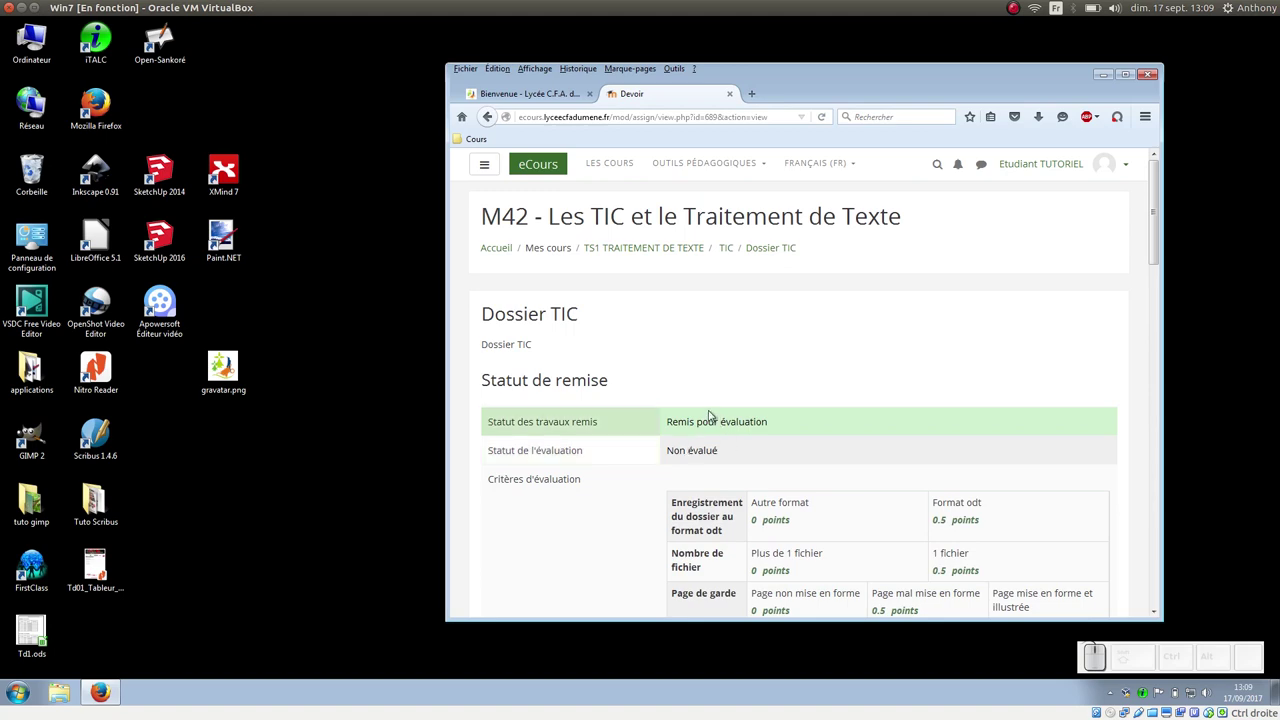
scroll("down", 3)
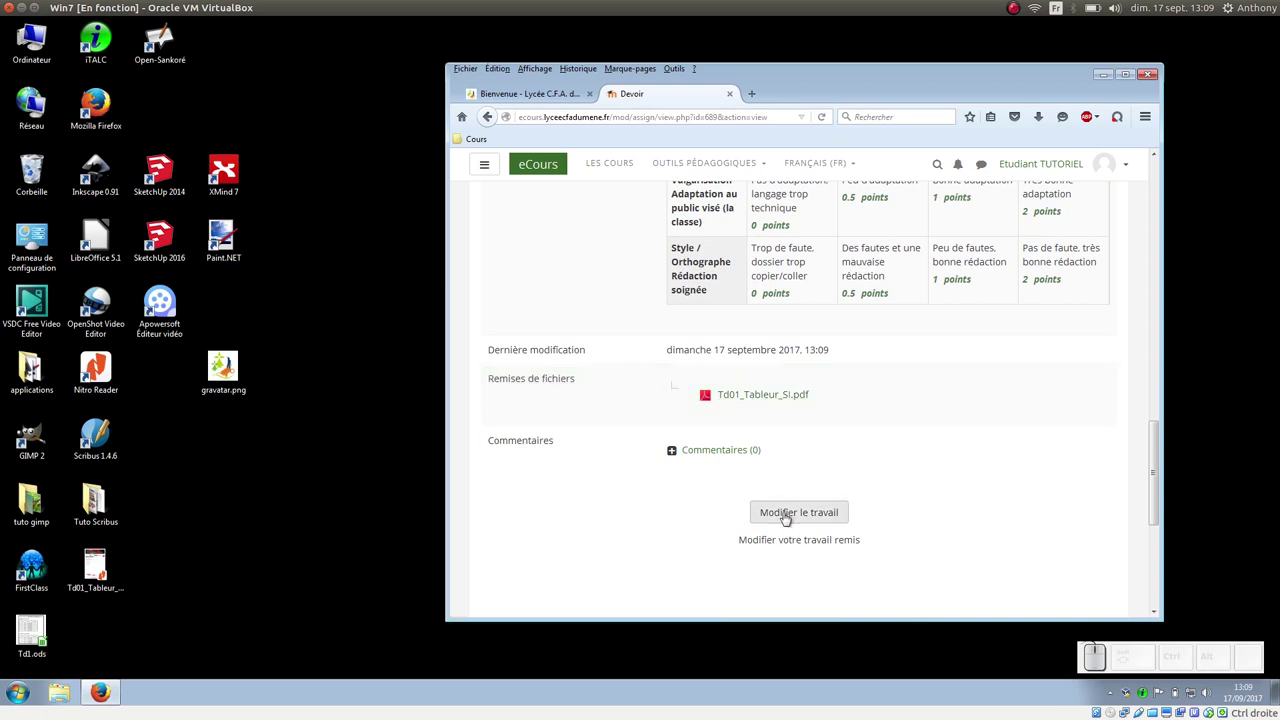
left_click(785, 515)
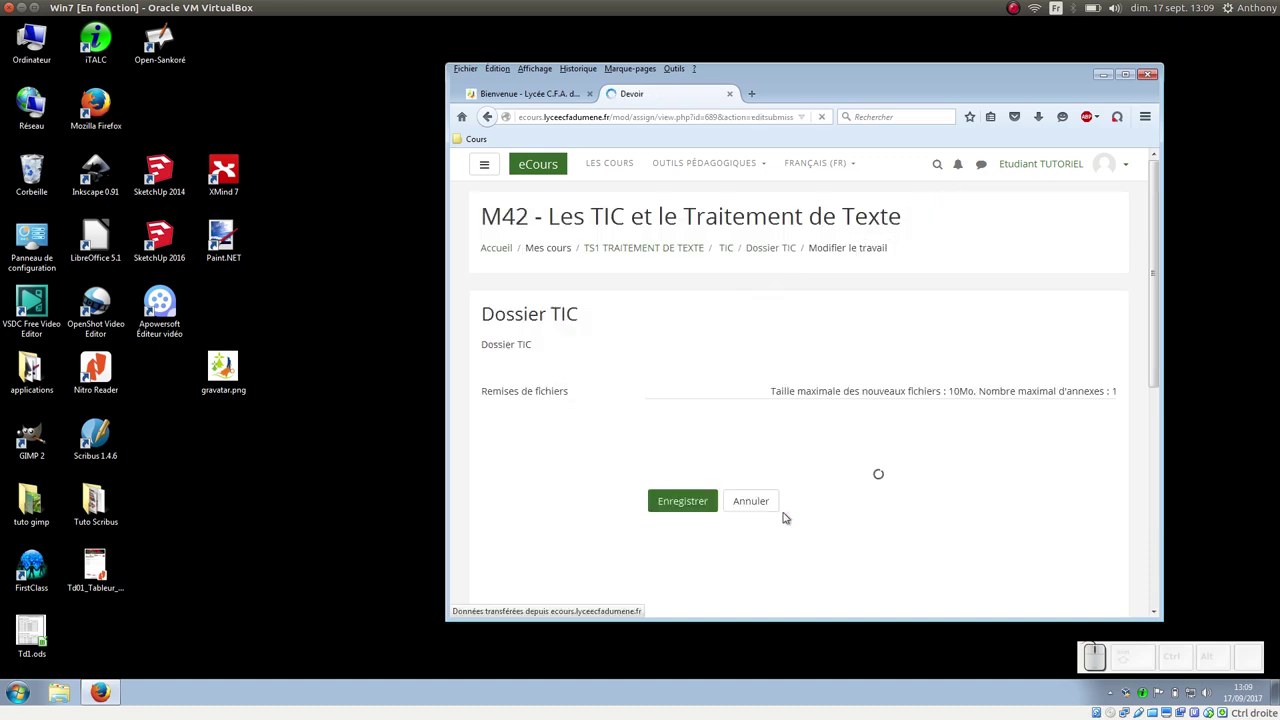
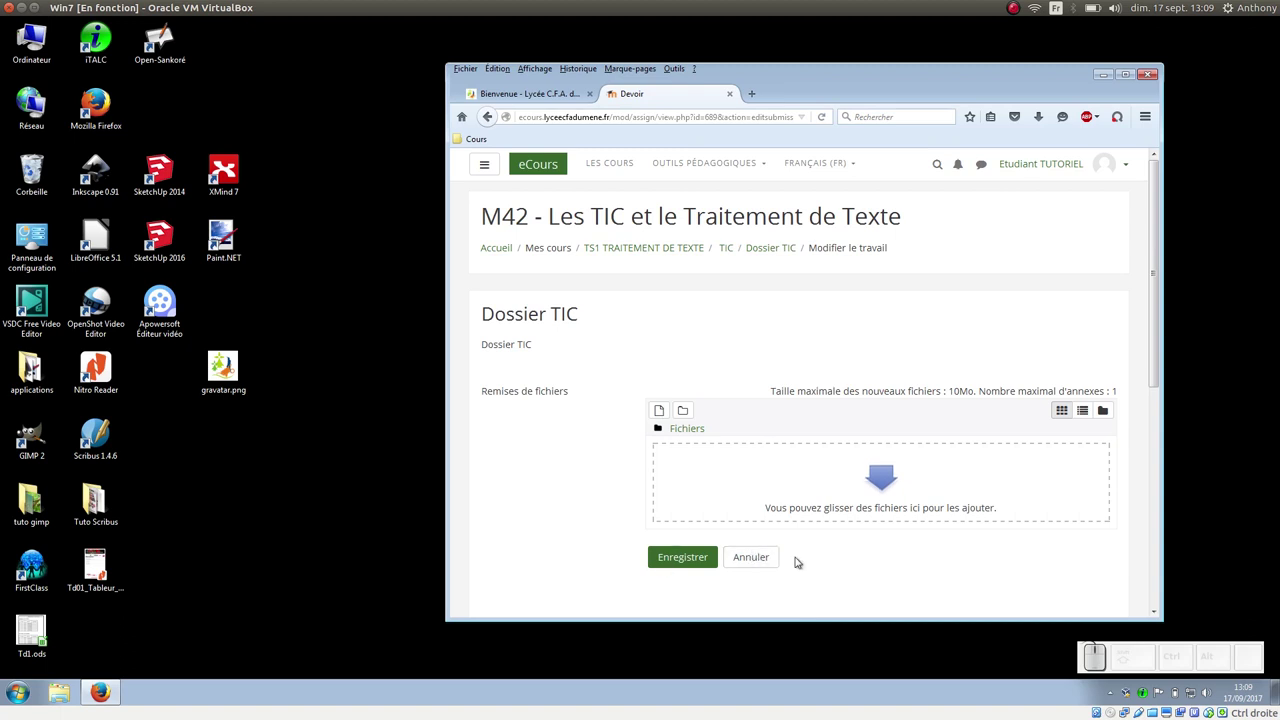
left_click(768, 558)
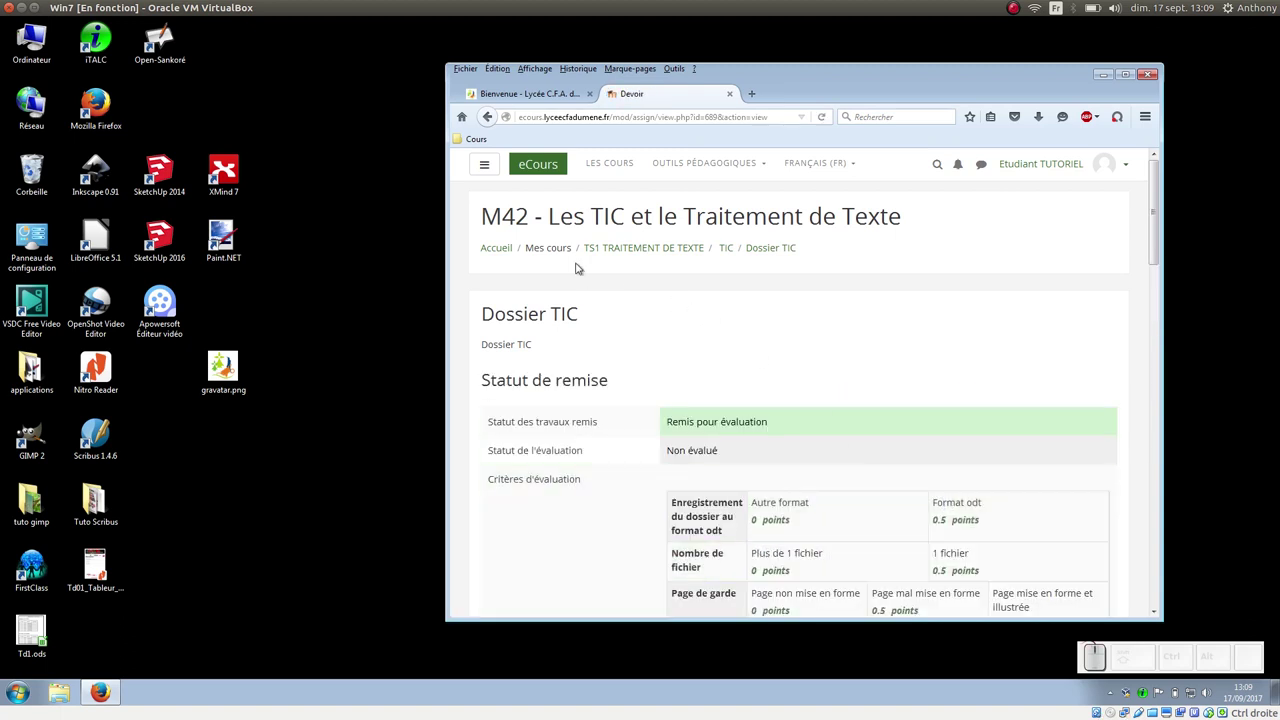
Step: Return to the course, switch to the Styles et Index section and enter its quiz
left_click(649, 249)
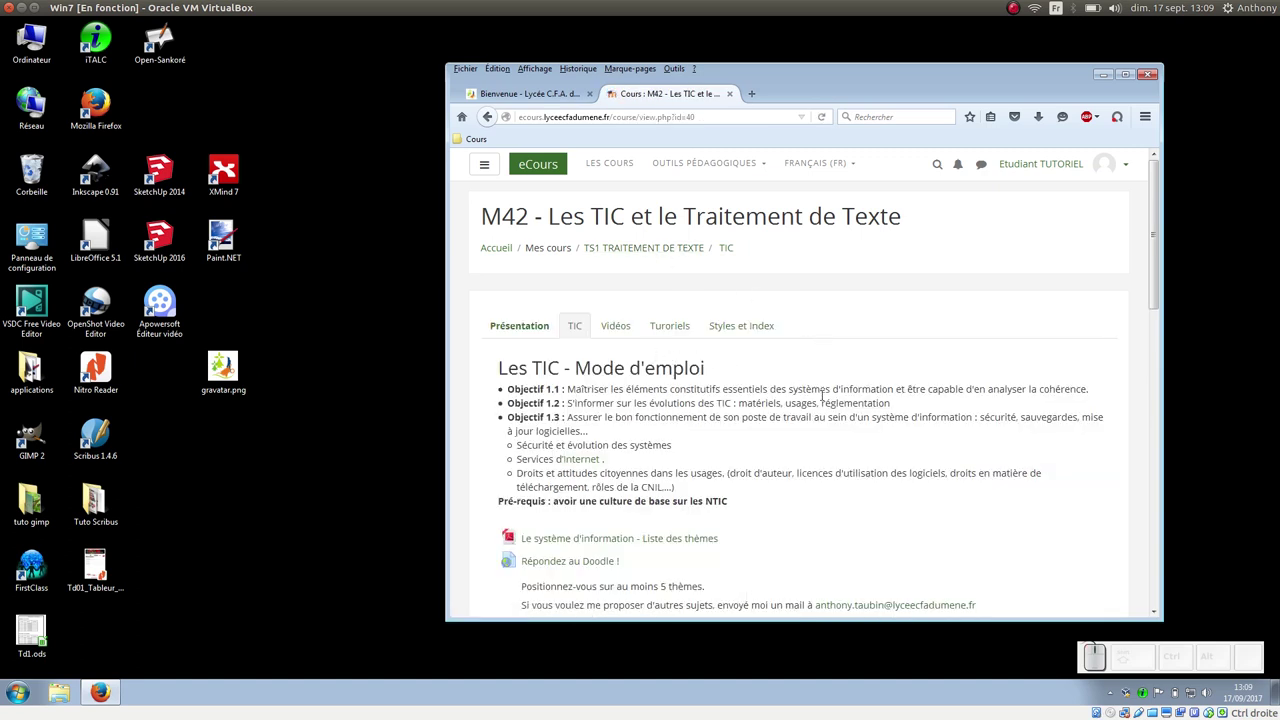
left_click(751, 319)
scroll("down", 3)
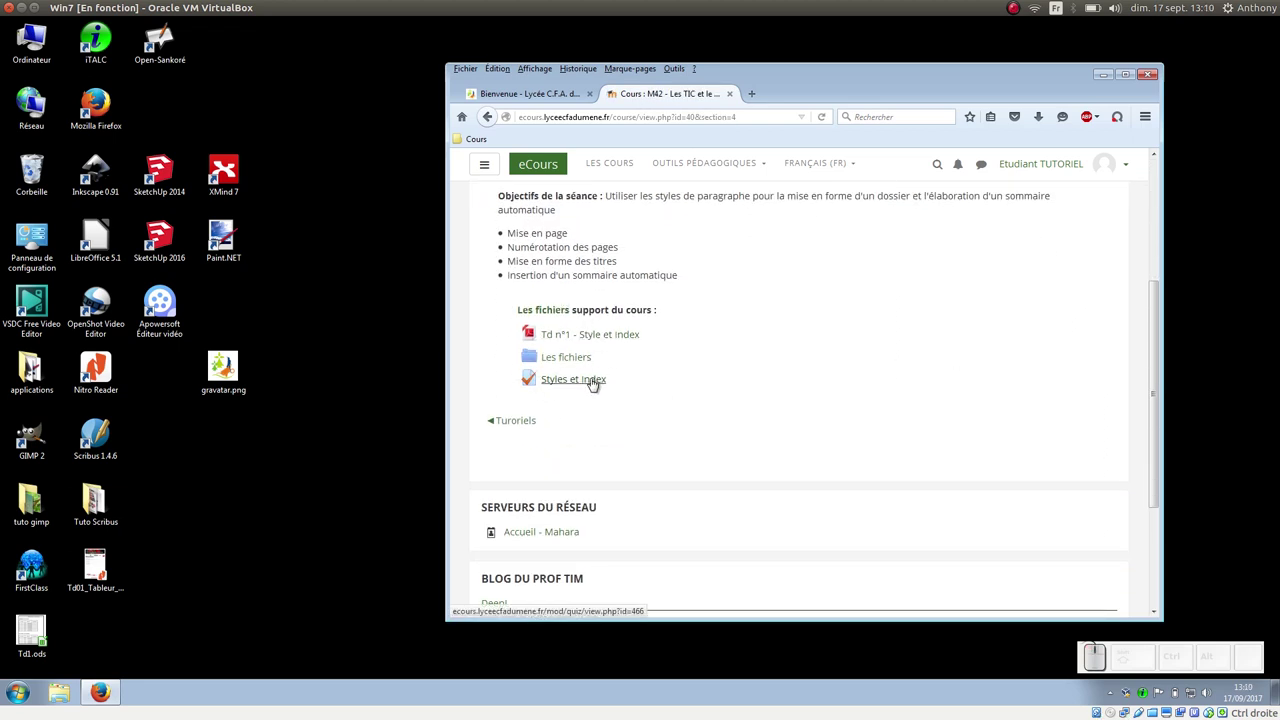
left_click(593, 381)
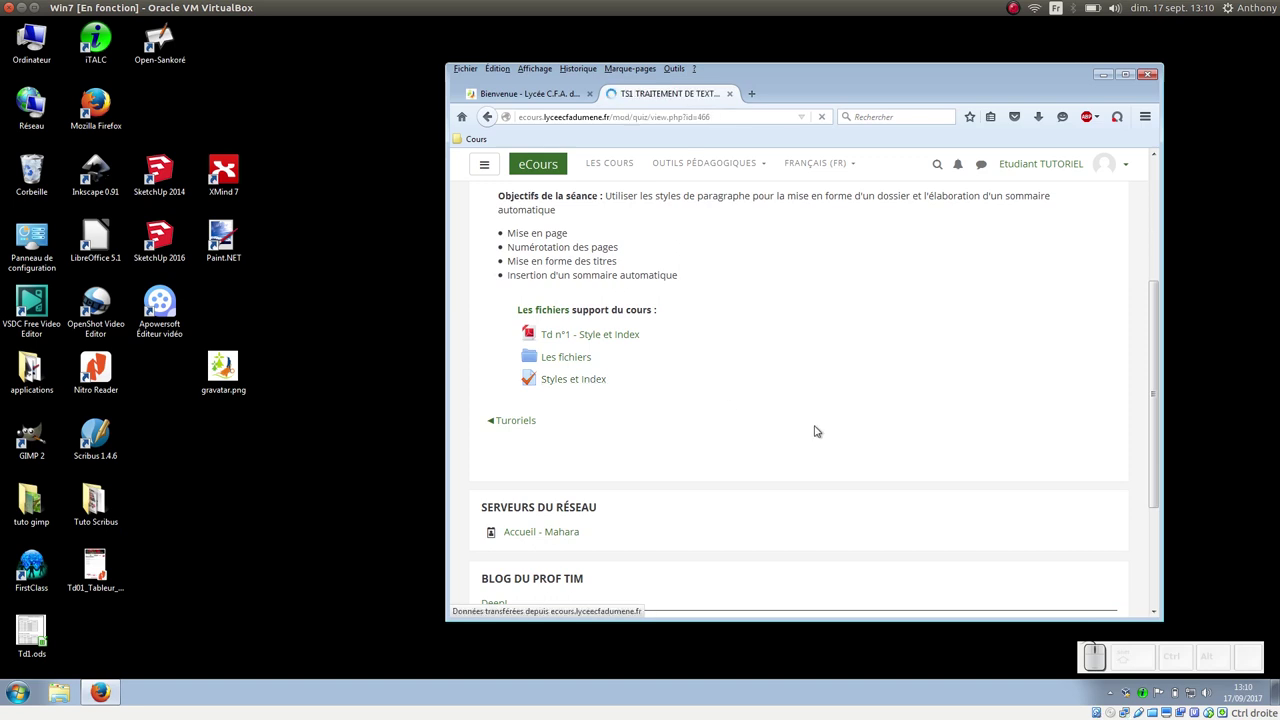
Step: Start the attempt, choose the footer and page-number field answer for question 1 and verify it correct
left_click(807, 392)
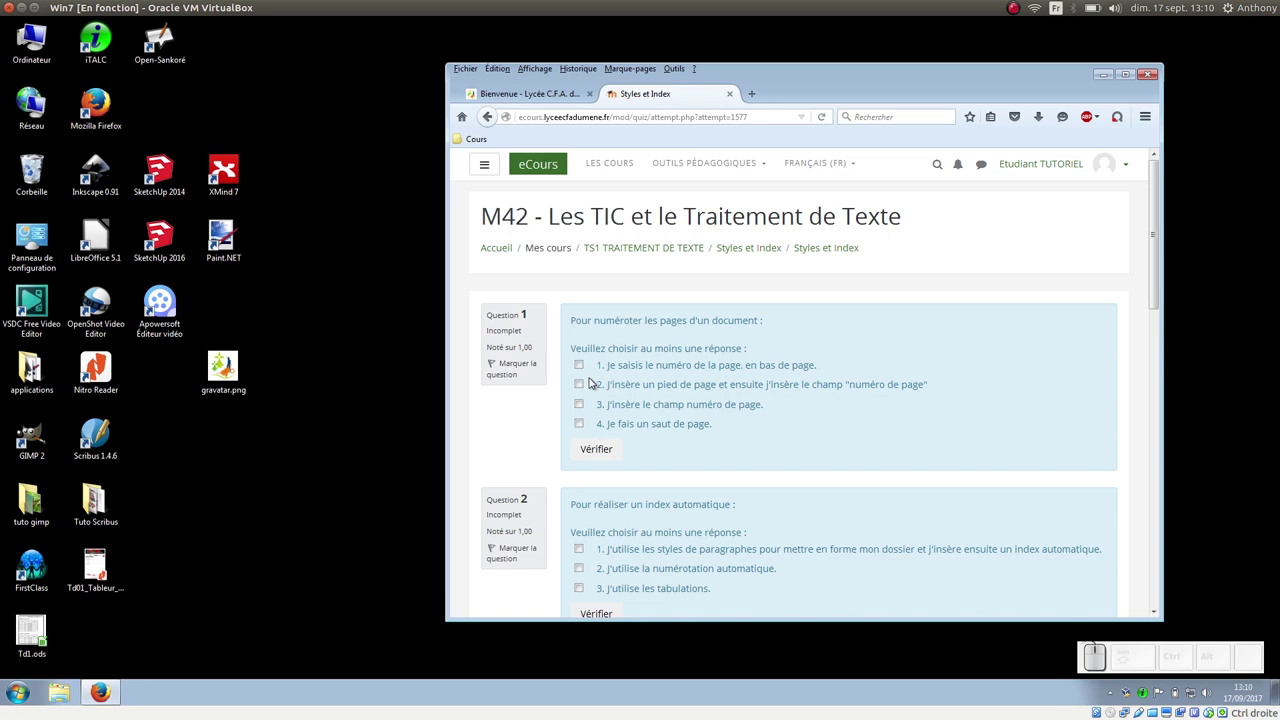
left_click(585, 385)
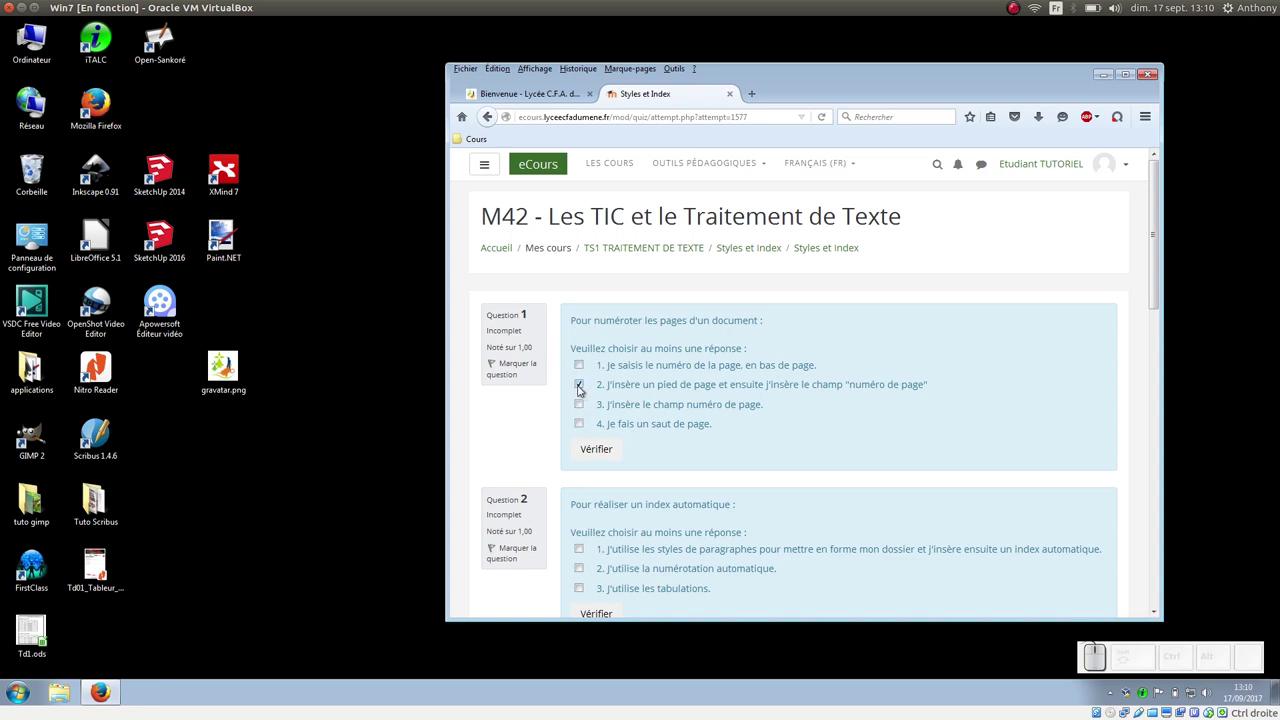
left_click(597, 450)
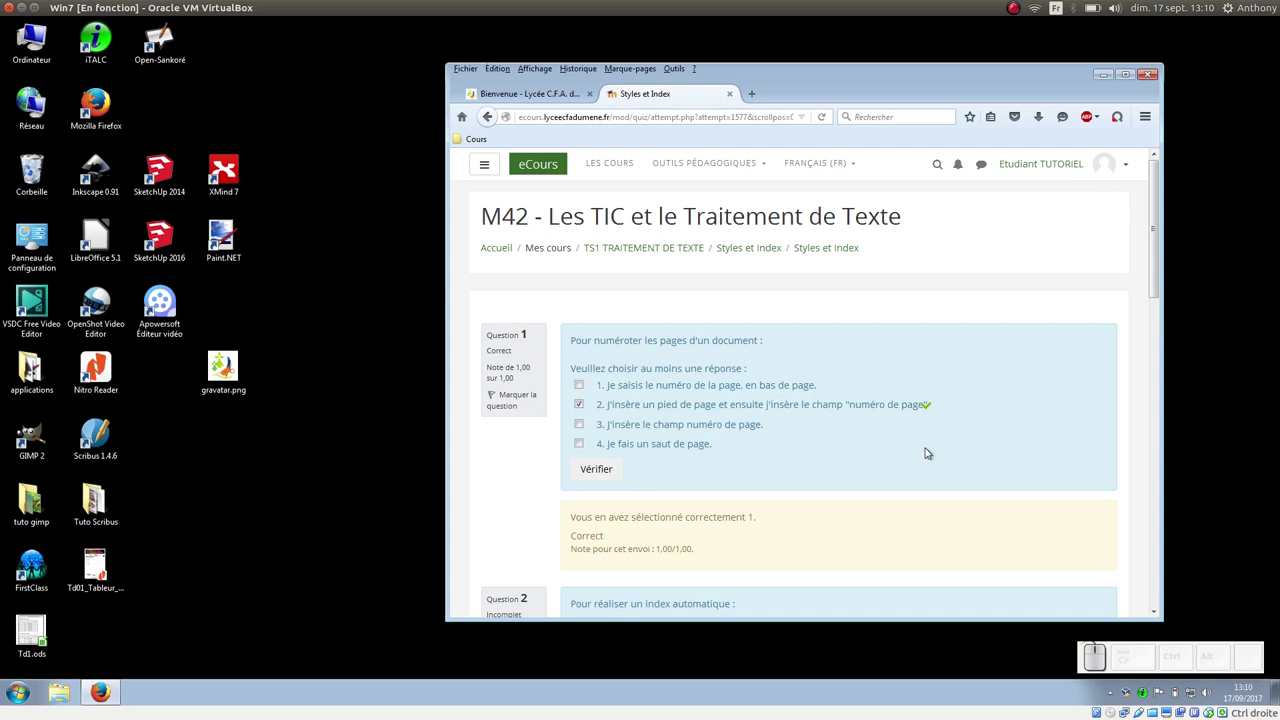
scroll("down", 3)
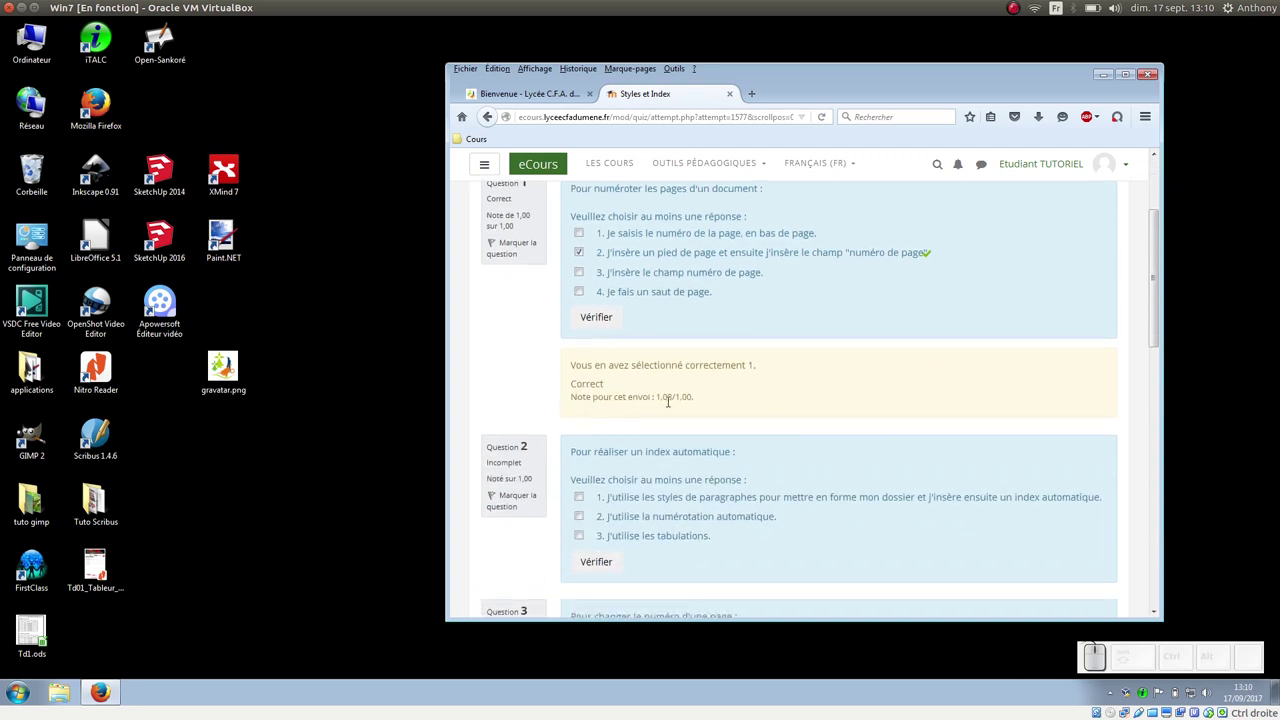
scroll("down", 3)
scroll("down", 3)
scroll("down", 3)
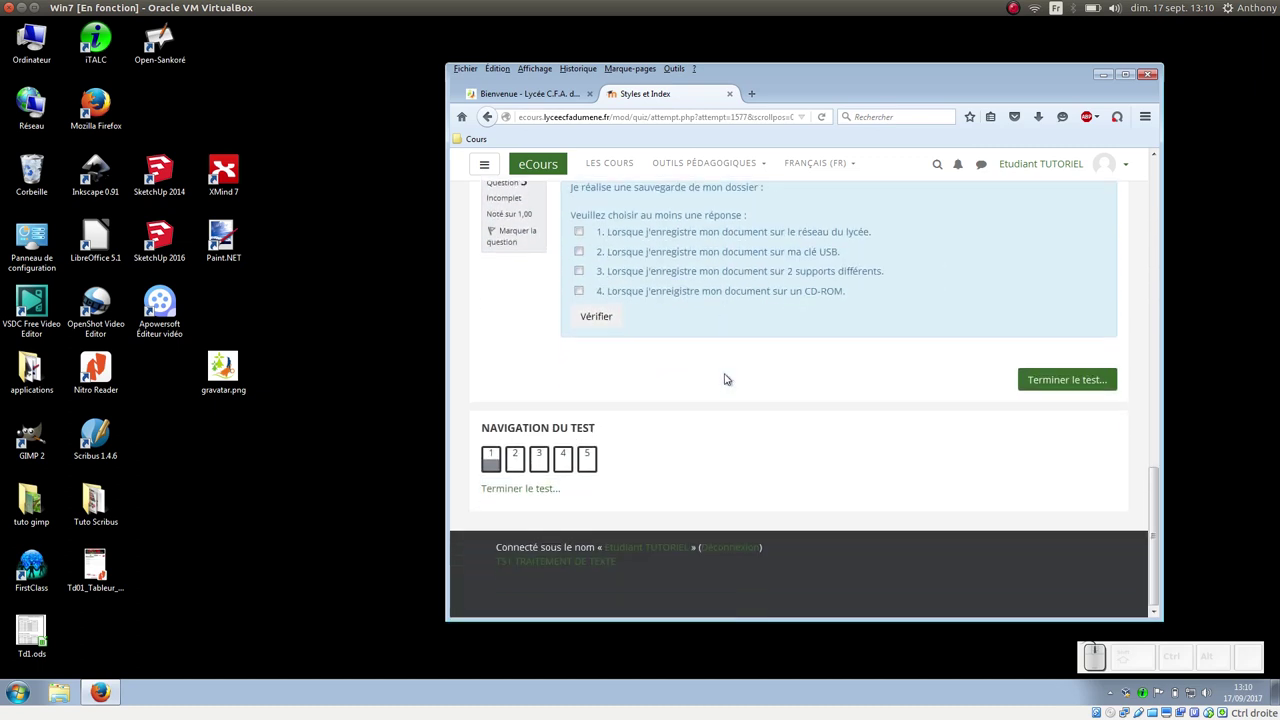
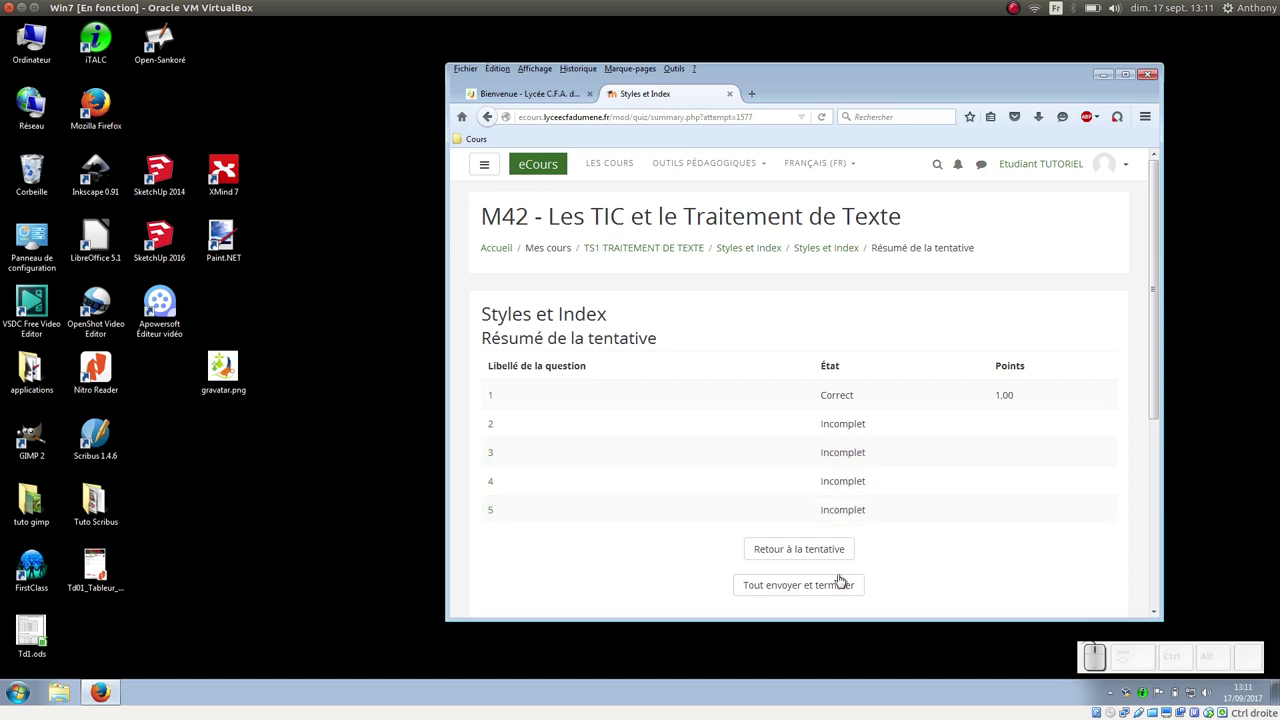
Step: Confirm Tout envoyer et terminer to submit and close the quiz attempt
left_click(823, 588)
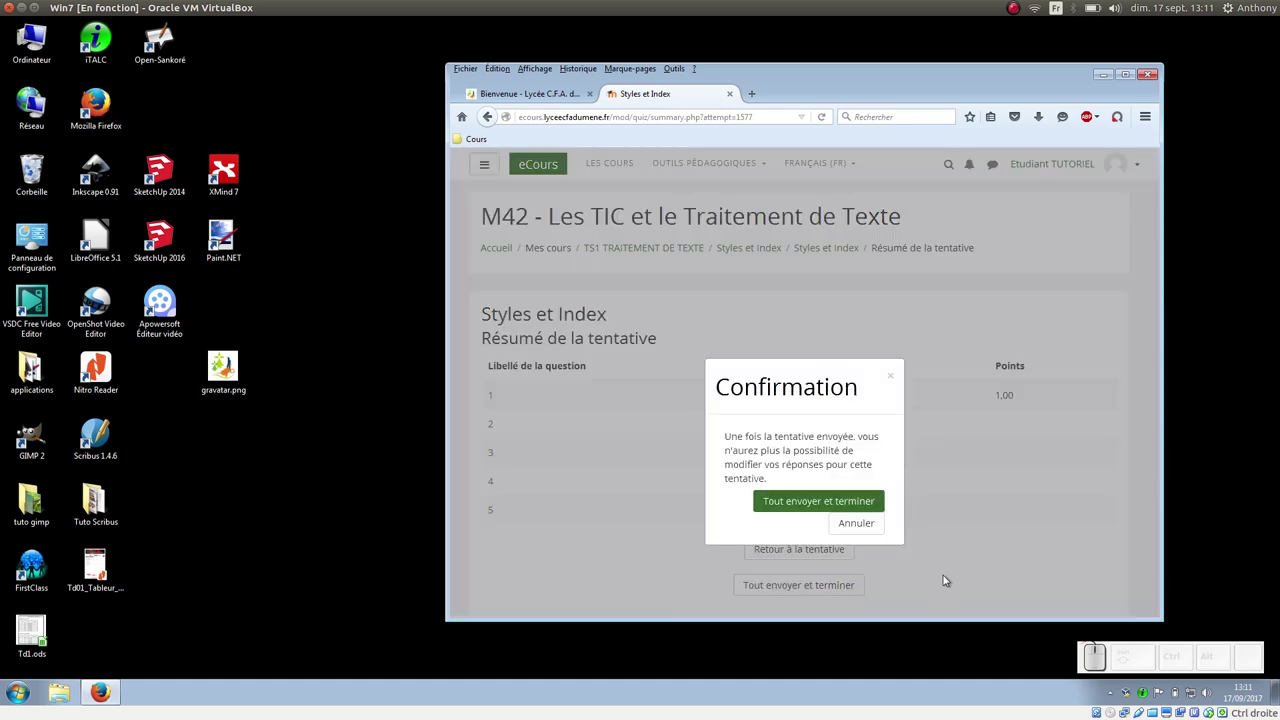
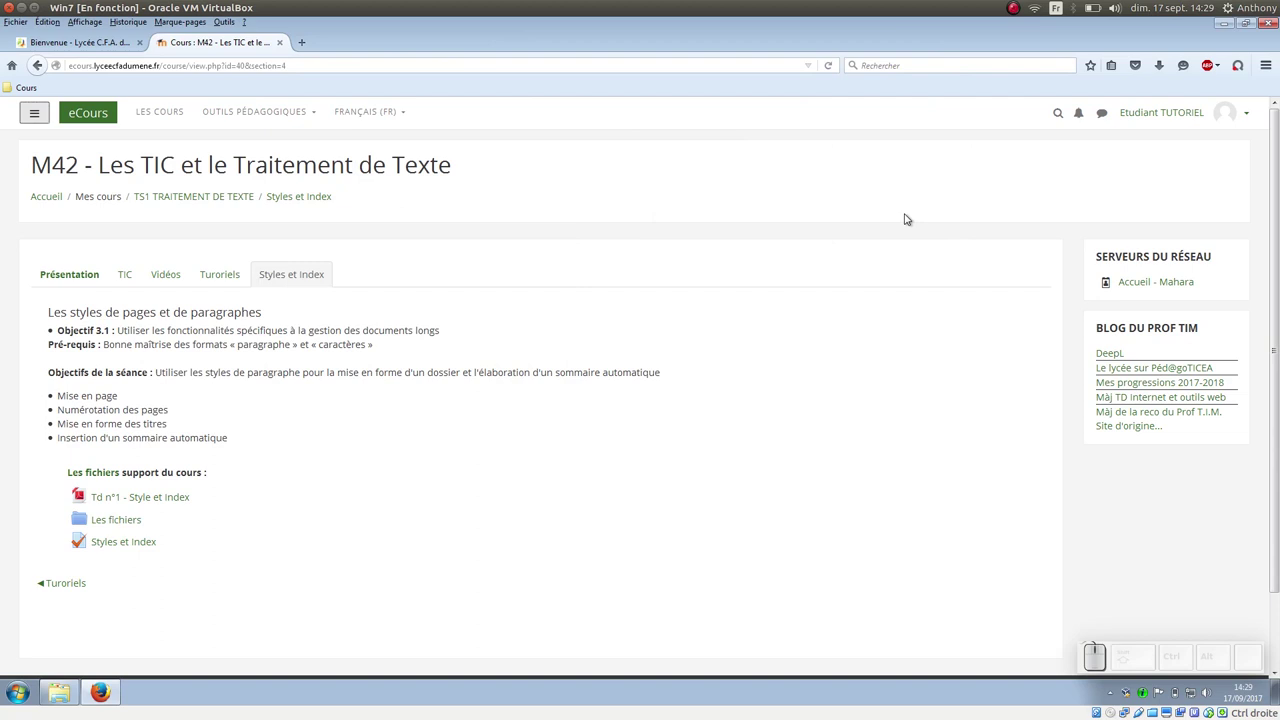
Step: Reach the Foire aux questions glossary via the Outils pédagogiques menu
left_click(317, 113)
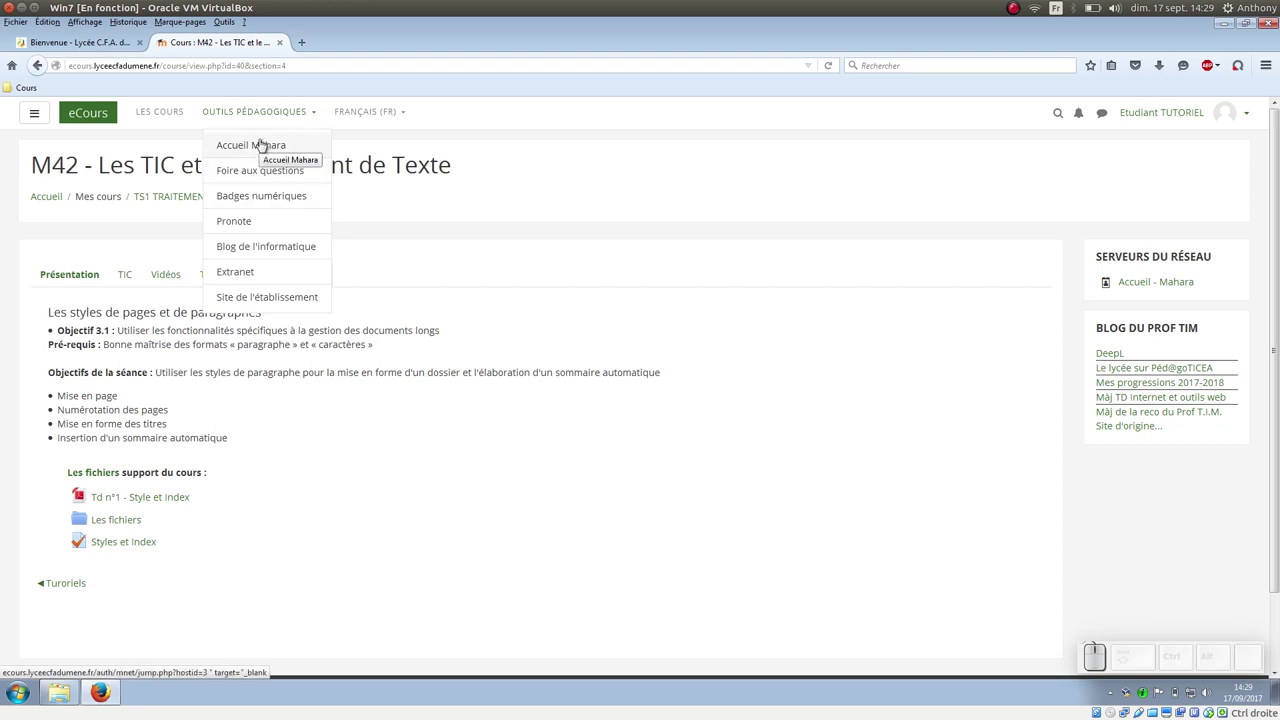
left_click(269, 166)
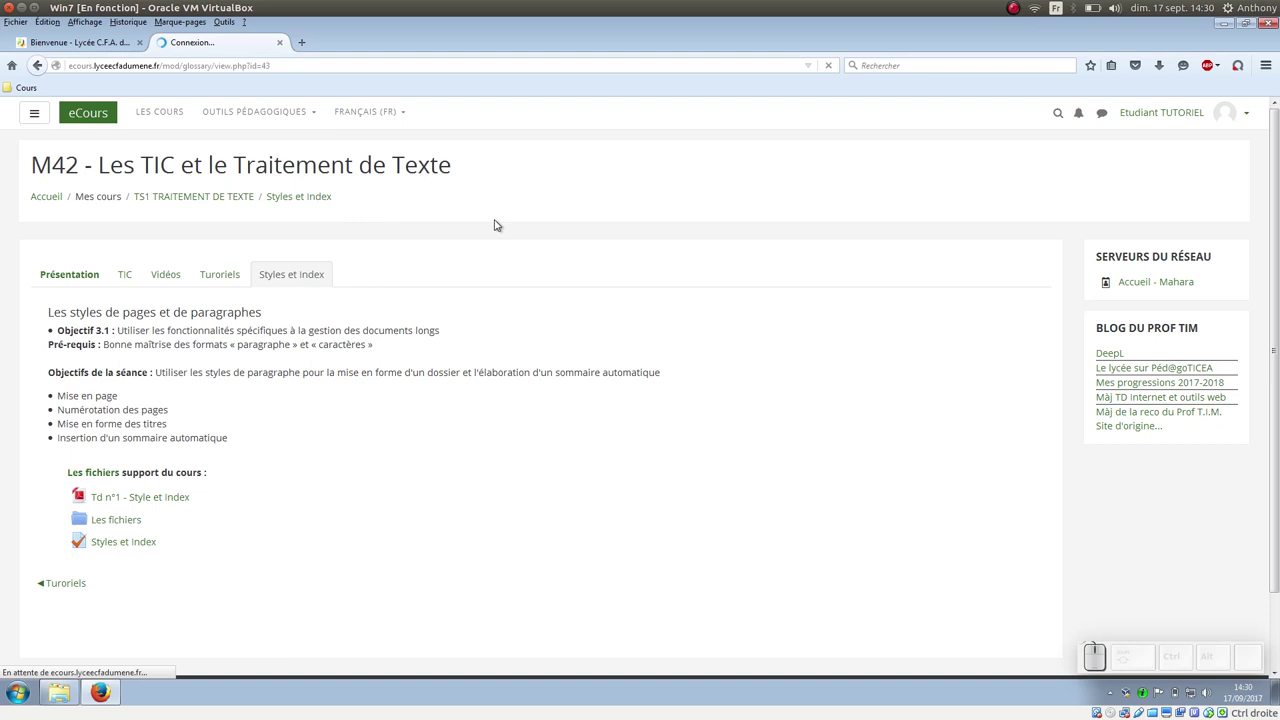
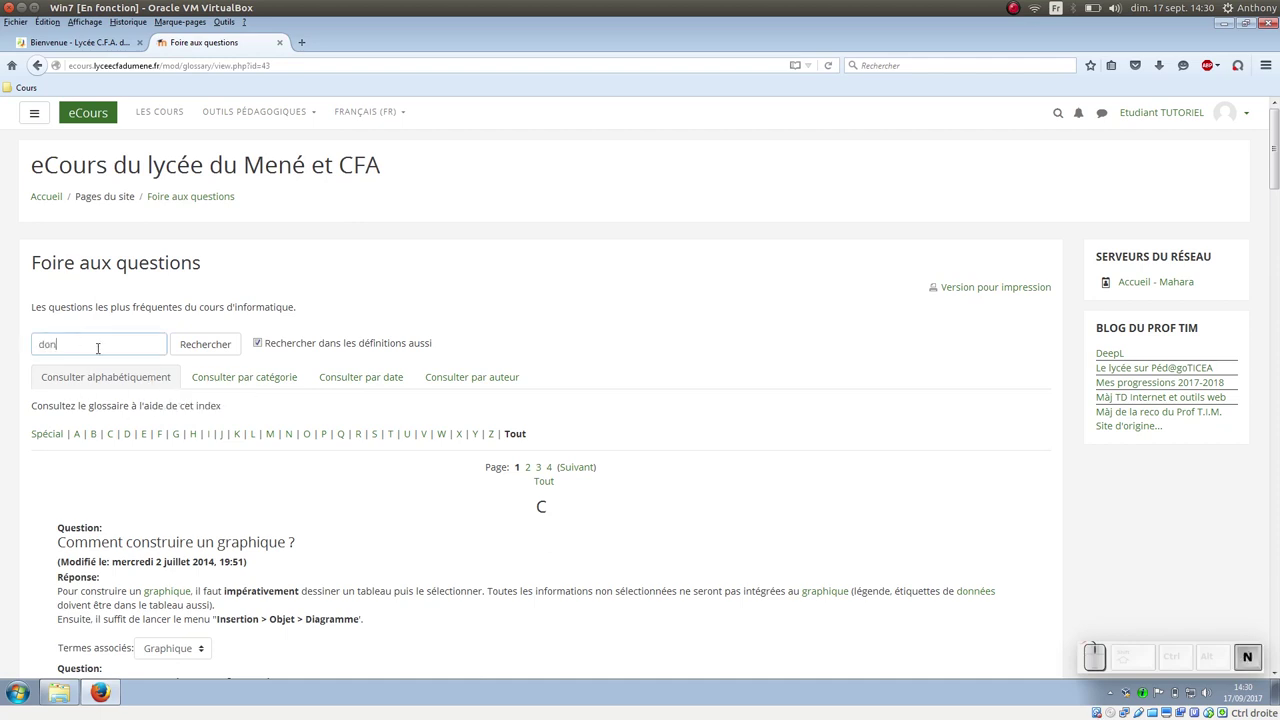
Step: Run the glossary search for 'données' and review matching entries like graphs, cross tables and fields
left_click(211, 339)
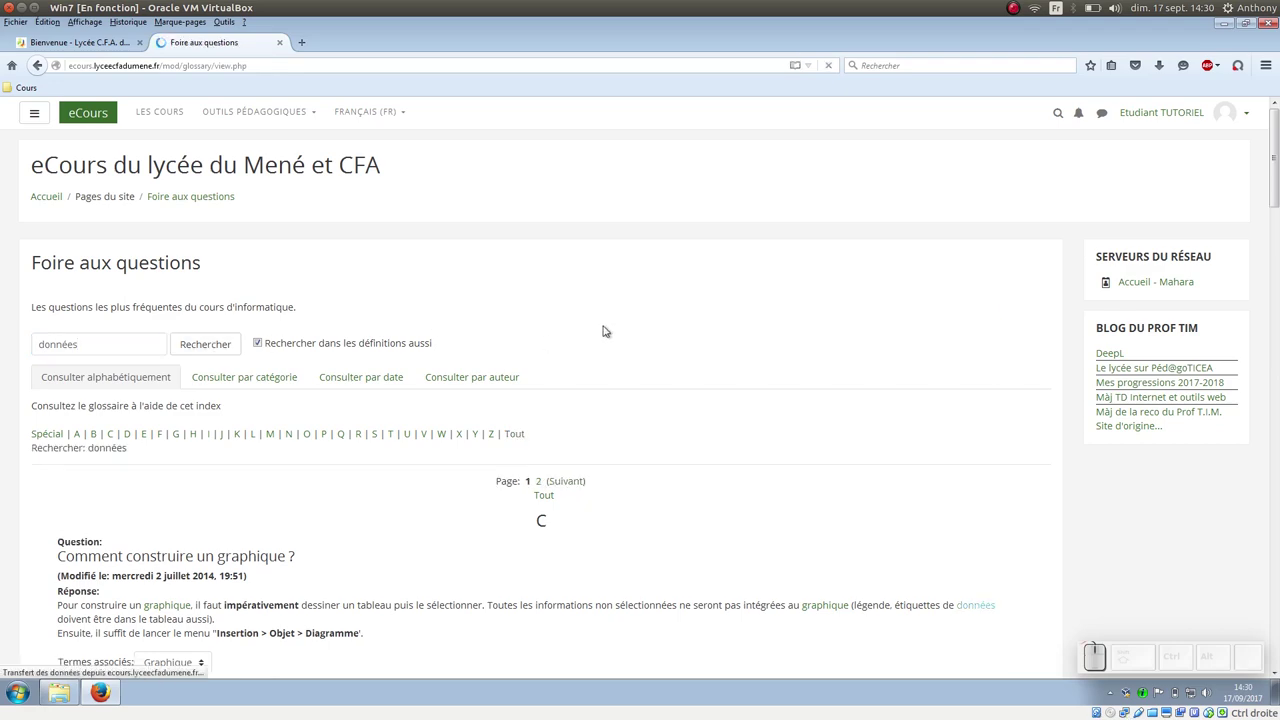
scroll("down", 3)
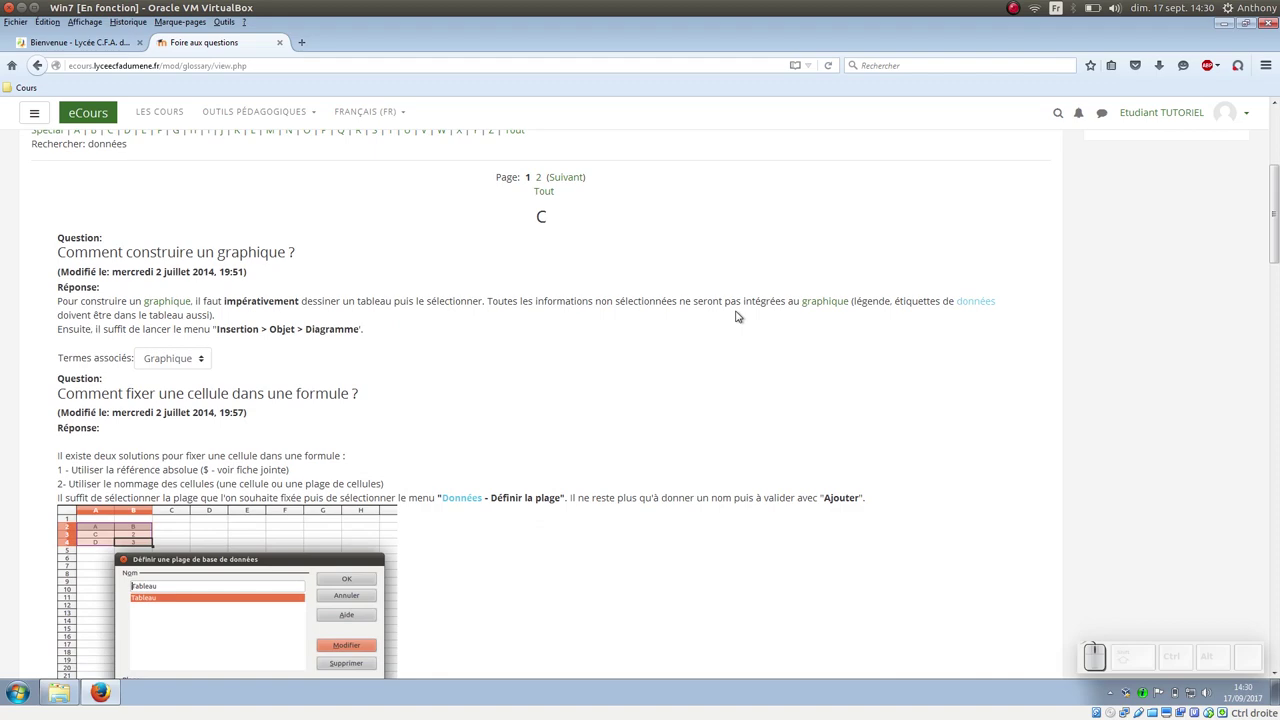
scroll("down", 3)
scroll("down", 3)
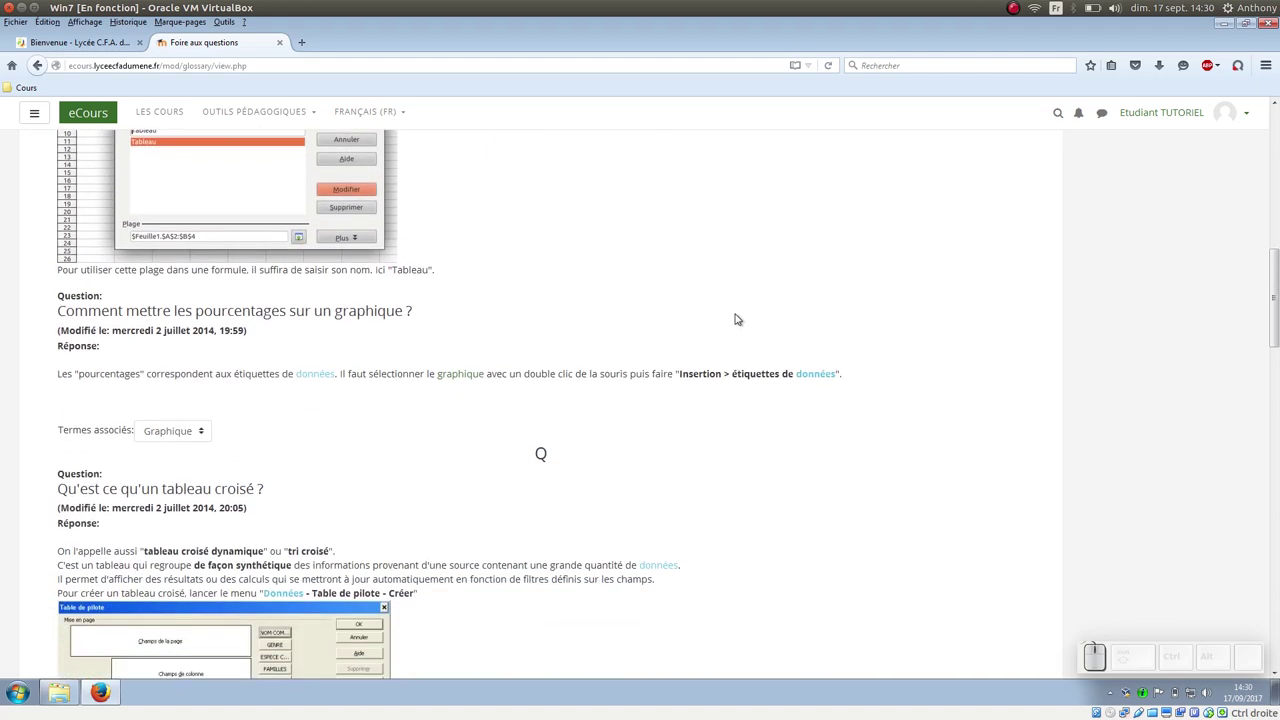
scroll("down", 3)
scroll("down", 3)
scroll("down", 3)
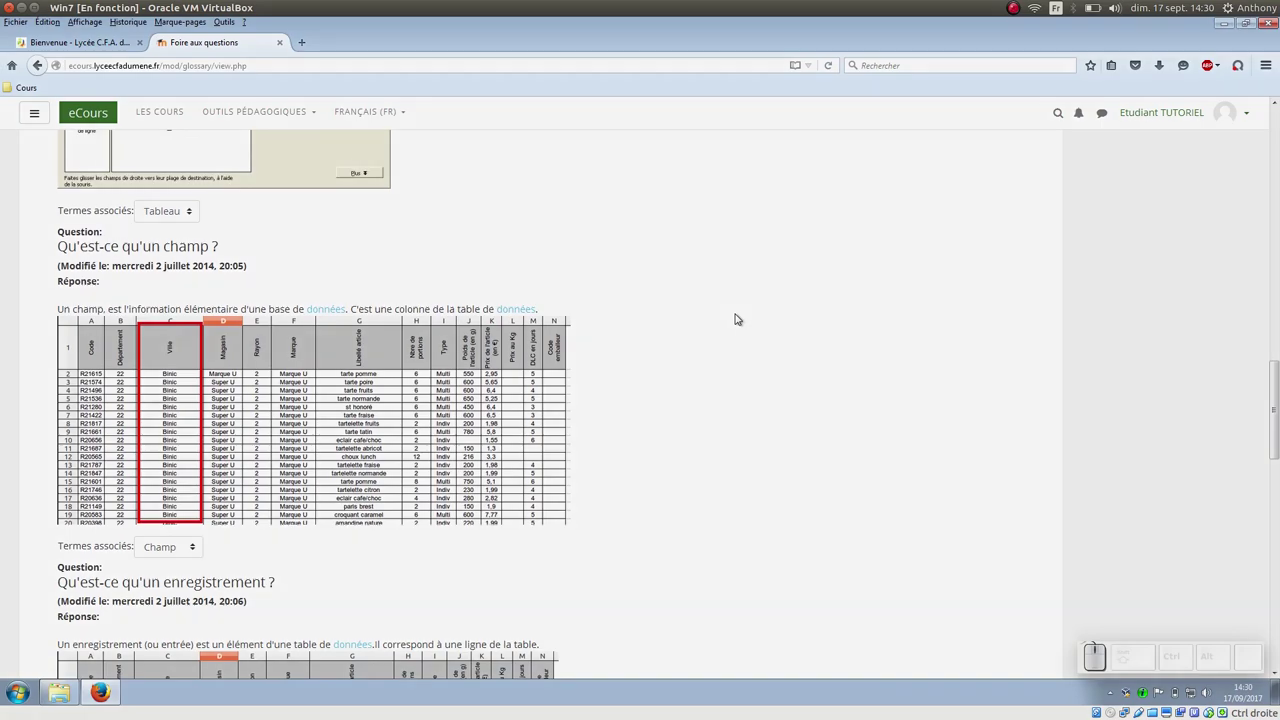